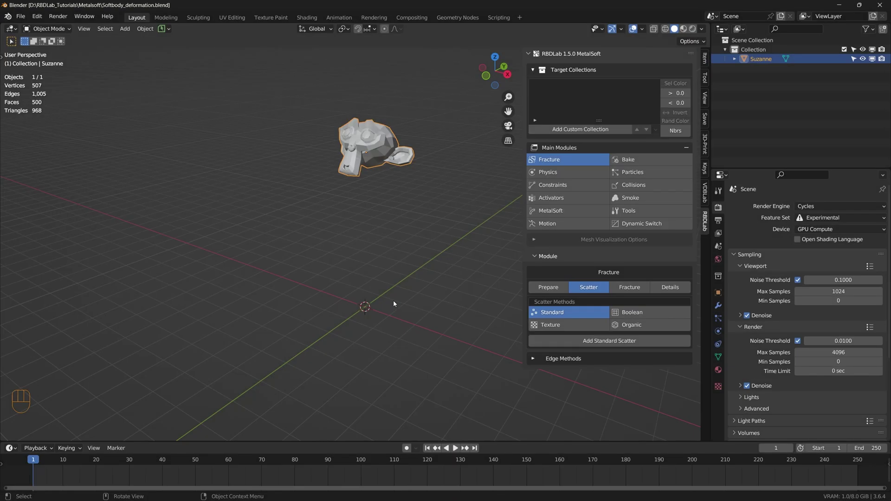
Apply rotation and scale, add a Subdivision Surface modifier and apply it to Suzanne's mesh
{"action": "key", "text": "ctrl+a"}
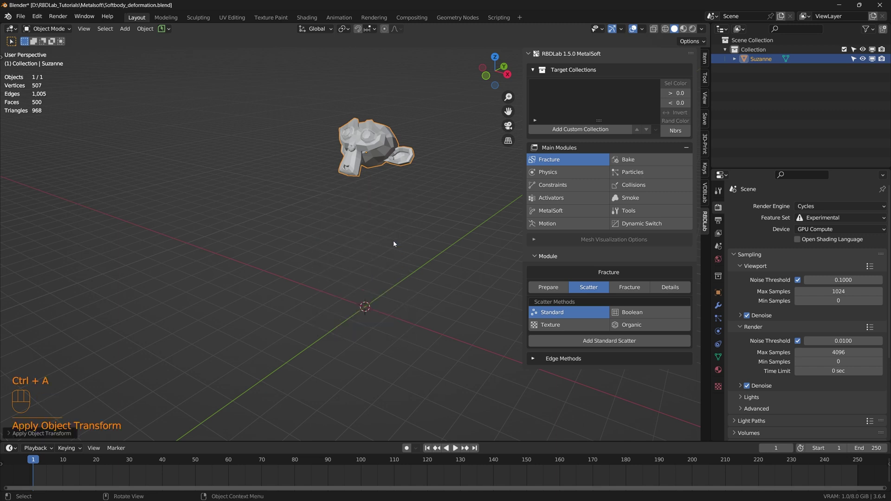
{"action": "key", "text": "ctrl+1"}
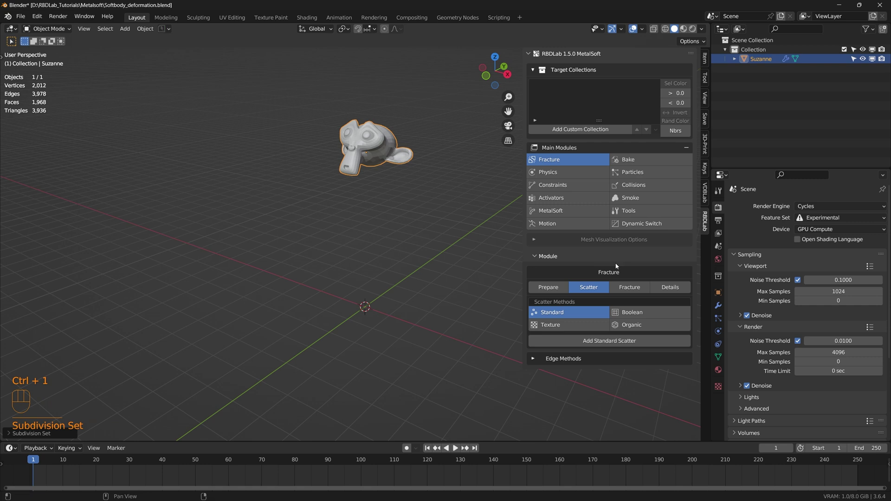
{"action": "left_click", "coordinate": [722, 309]}
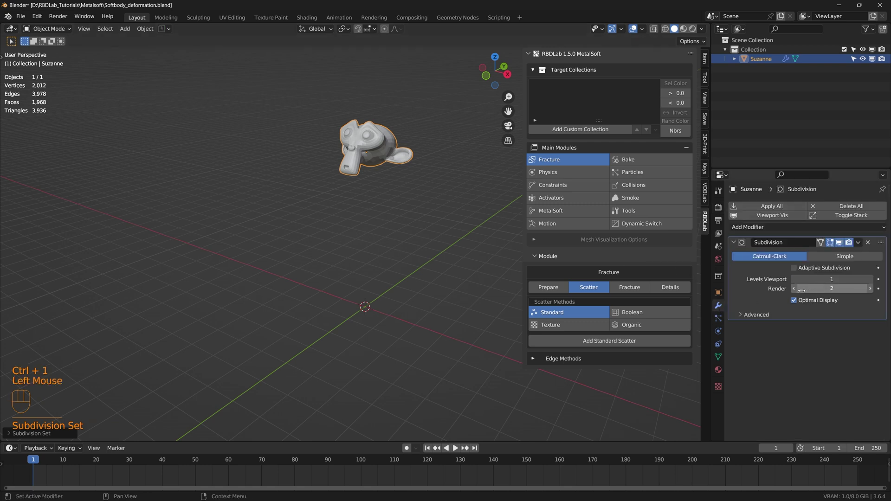
{"action": "left_click_drag", "start_coordinate": [797, 292], "coordinate": [774, 208]}
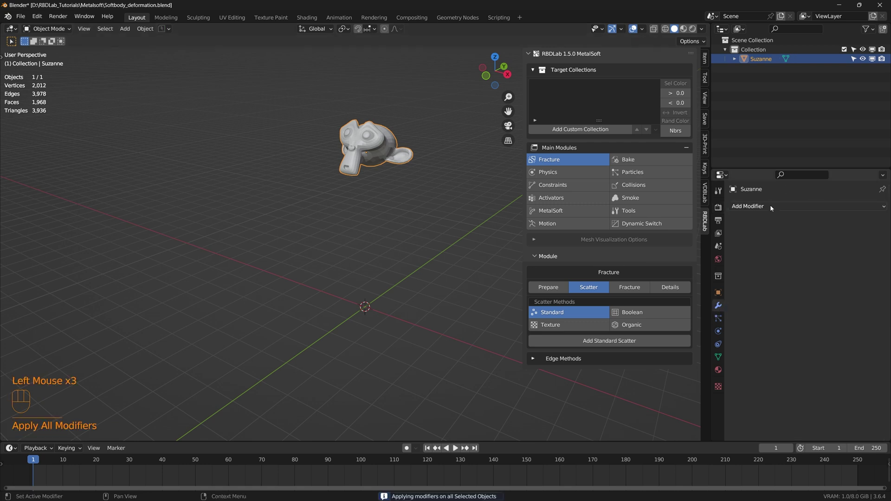
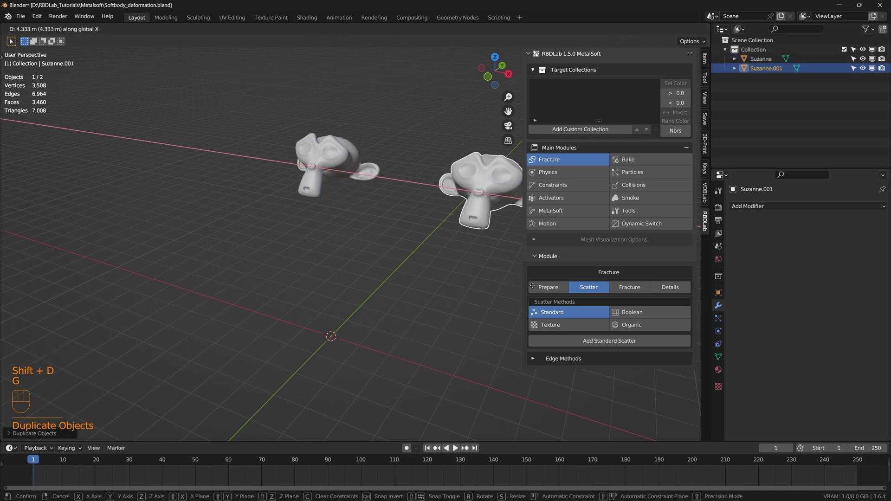
Place the second copy along X and duplicate a third Suzanne further along the X axis
{"action": "left_click_drag", "start_coordinate": [467, 280], "coordinate": [307, 267]}
{"action": "key", "text": "shift+d"}
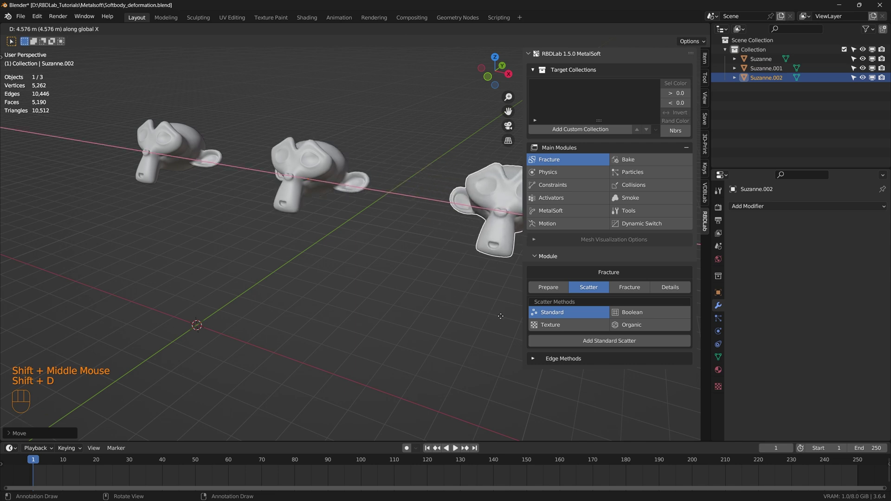
{"action": "left_click_drag", "start_coordinate": [411, 242], "coordinate": [395, 263]}
{"action": "scroll", "scroll_direction": "down", "scroll_amount": 3}
{"action": "left_click_drag", "start_coordinate": [397, 275], "coordinate": [387, 253]}
{"action": "left_click_drag", "start_coordinate": [395, 246], "coordinate": [339, 254]}
{"action": "middle_click", "coordinate": [331, 261]}
{"action": "left_click_drag", "start_coordinate": [336, 255], "coordinate": [349, 262]}
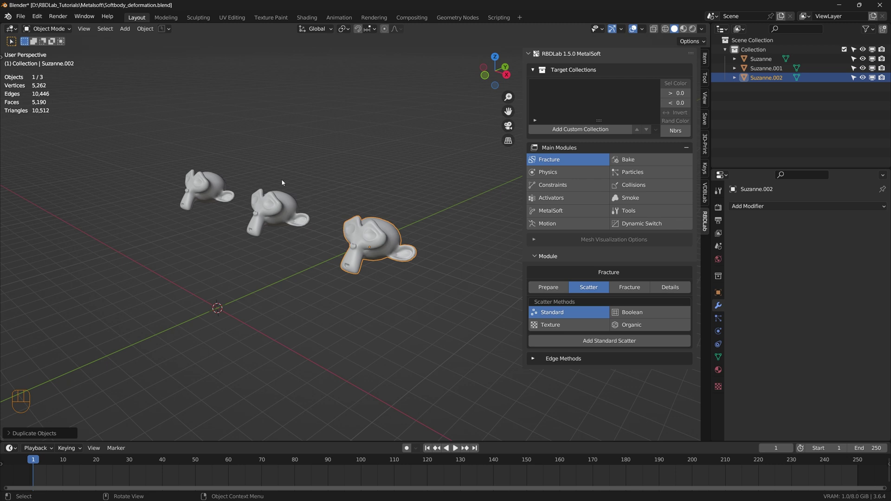
Select and inspect each of the three heads, then pull the view back to see them all
{"action": "left_click", "coordinate": [208, 192]}
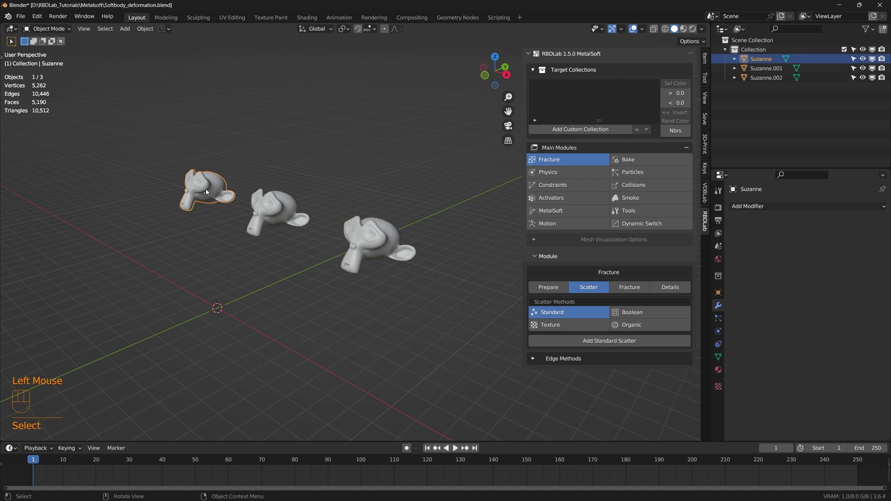
{"action": "left_click", "coordinate": [279, 210]}
{"action": "scroll", "scroll_direction": "up", "scroll_amount": 3}
{"action": "scroll", "scroll_direction": "up", "scroll_amount": 3}
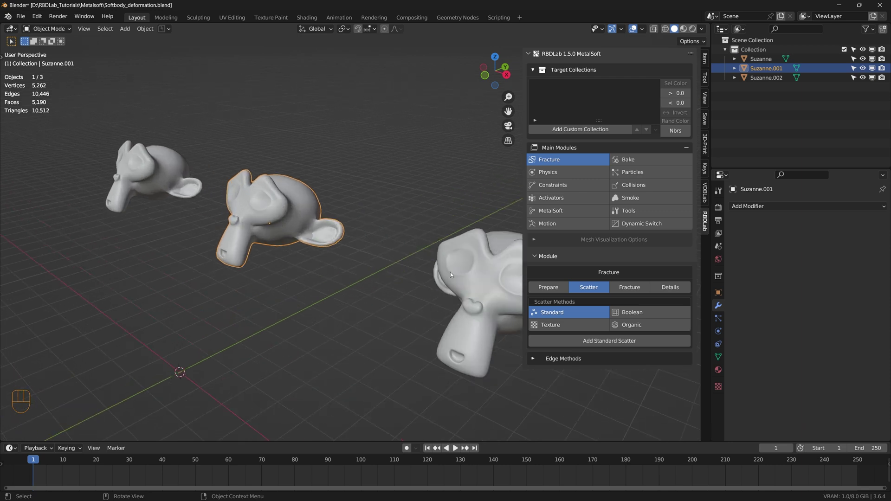
{"action": "left_click", "coordinate": [351, 309]}
{"action": "left_click", "coordinate": [268, 222]}
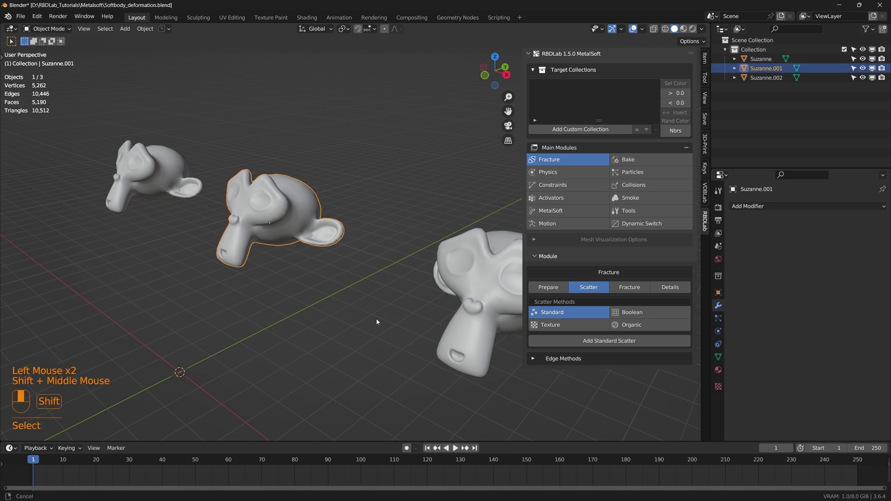
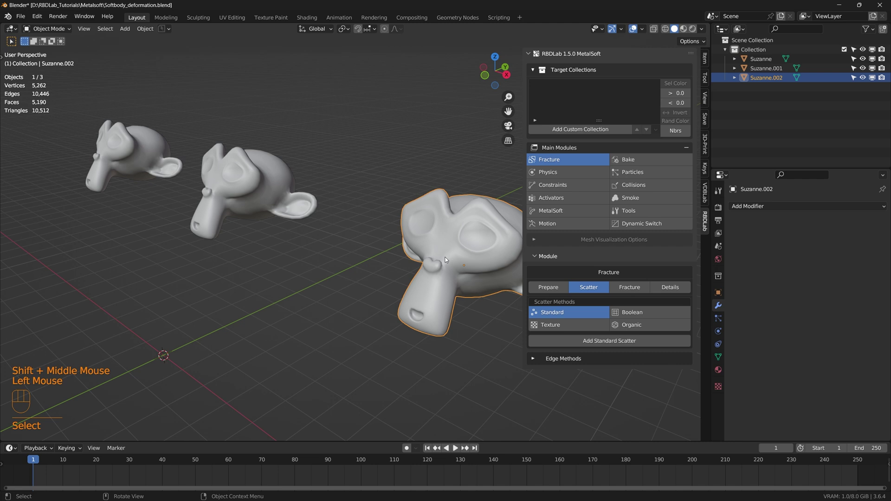
{"action": "scroll", "scroll_direction": "down", "scroll_amount": 3}
{"action": "left_click_drag", "start_coordinate": [292, 264], "coordinate": [294, 283]}
{"action": "middle_click", "coordinate": [282, 281]}
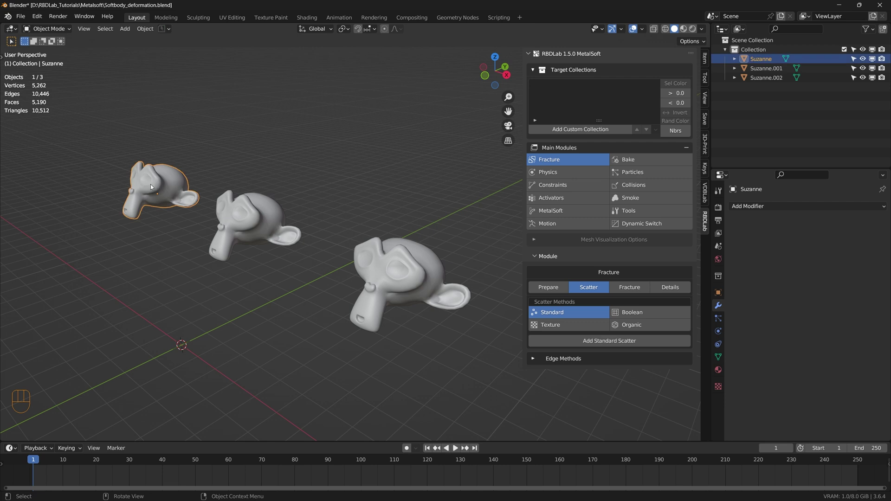
Create a solidified proxy of the middle Suzanne through RBDLab Prepare > Proxy > Add Solidify
{"action": "left_click", "coordinate": [253, 214]}
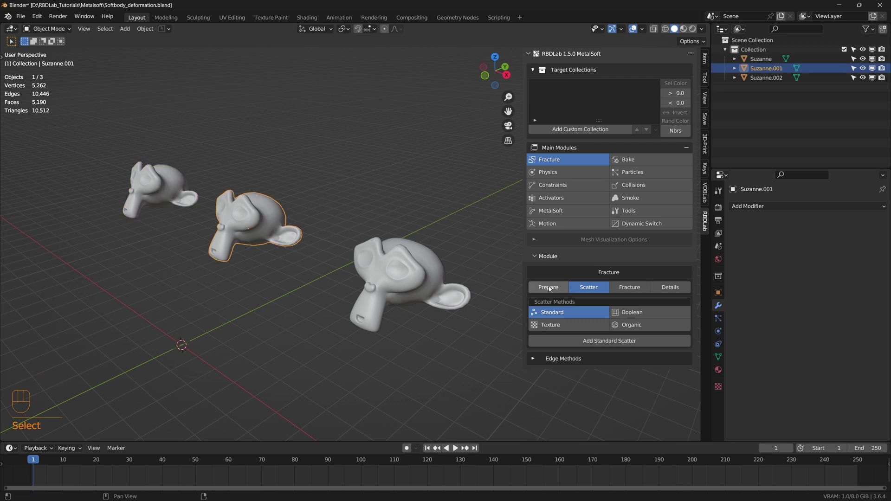
{"action": "left_click", "coordinate": [551, 289]}
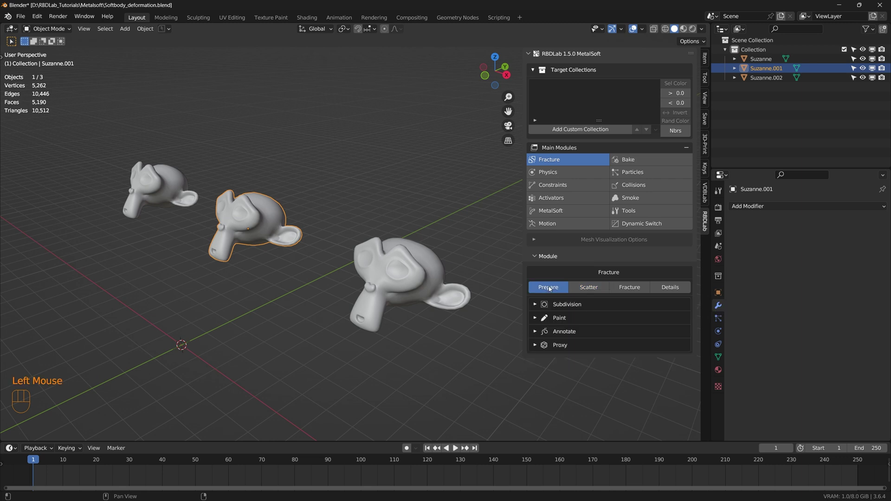
{"action": "left_click", "coordinate": [535, 349]}
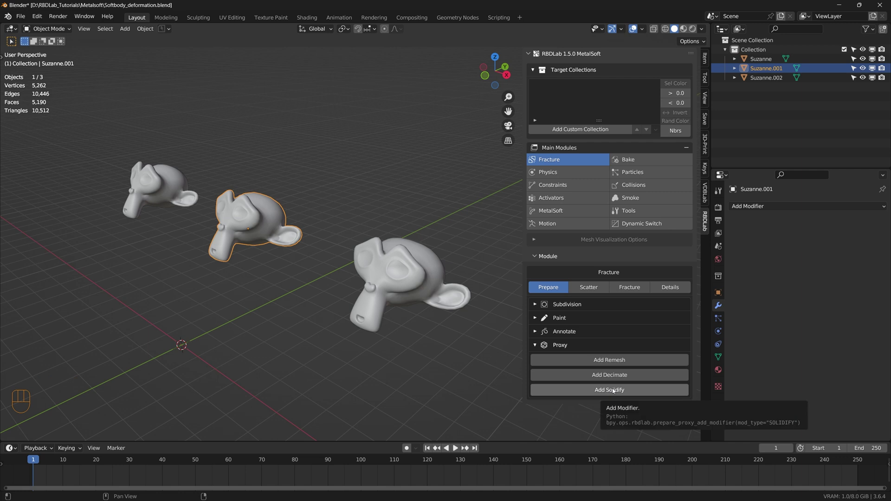
{"action": "left_click", "coordinate": [670, 31]}
{"action": "scroll", "scroll_direction": "up", "scroll_amount": 3}
{"action": "middle_click", "coordinate": [547, 319]}
{"action": "scroll", "scroll_direction": "up", "scroll_amount": 3}
{"action": "left_click", "coordinate": [619, 390]}
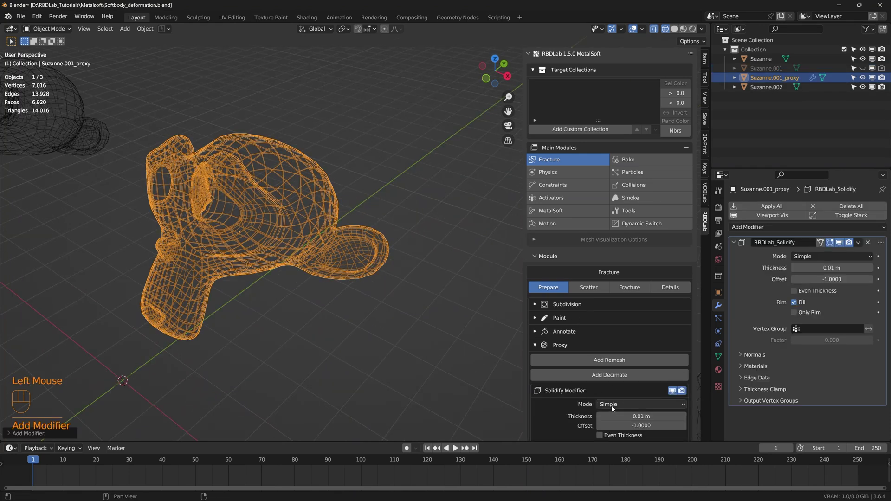
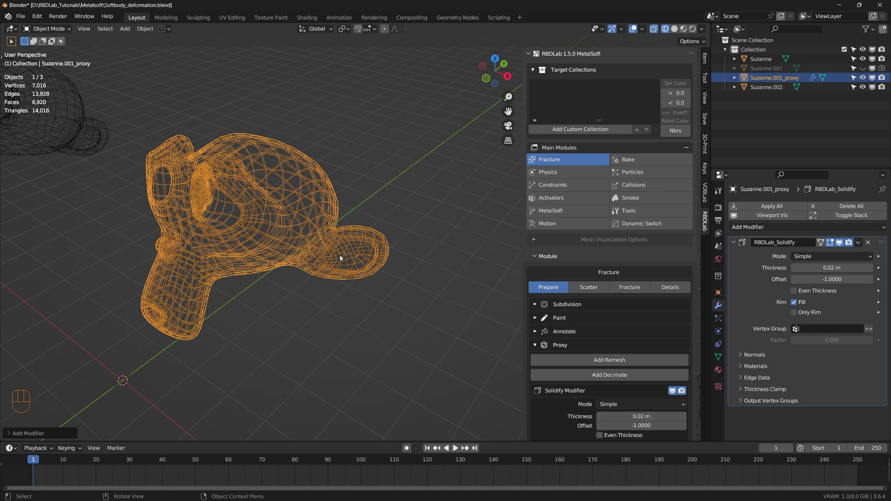
Accept the 0.02 m thick solidified proxy so it replaces the middle head
{"action": "left_click_drag", "start_coordinate": [271, 215], "coordinate": [271, 215]}
{"action": "scroll", "scroll_direction": "up", "scroll_amount": 3}
{"action": "scroll", "scroll_direction": "down", "scroll_amount": 3}
{"action": "scroll", "scroll_direction": "down", "scroll_amount": 3}
{"action": "scroll", "scroll_direction": "down", "scroll_amount": 3}
{"action": "left_click", "coordinate": [579, 432]}
{"action": "left_click_drag", "start_coordinate": [401, 335], "coordinate": [210, 218]}
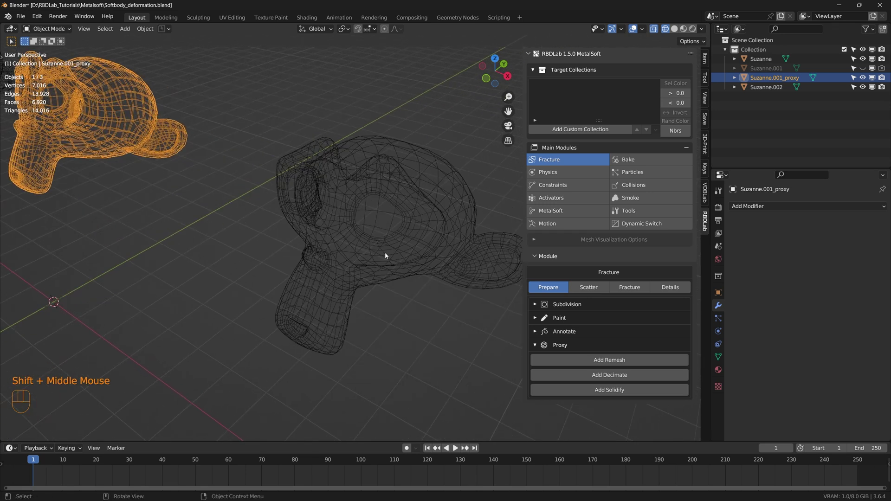
Create a voxel-remeshed proxy of the third Suzanne at 0.07 m and add a 0.02 m solidify
{"action": "left_click", "coordinate": [388, 255]}
{"action": "left_click_drag", "start_coordinate": [402, 252], "coordinate": [368, 256]}
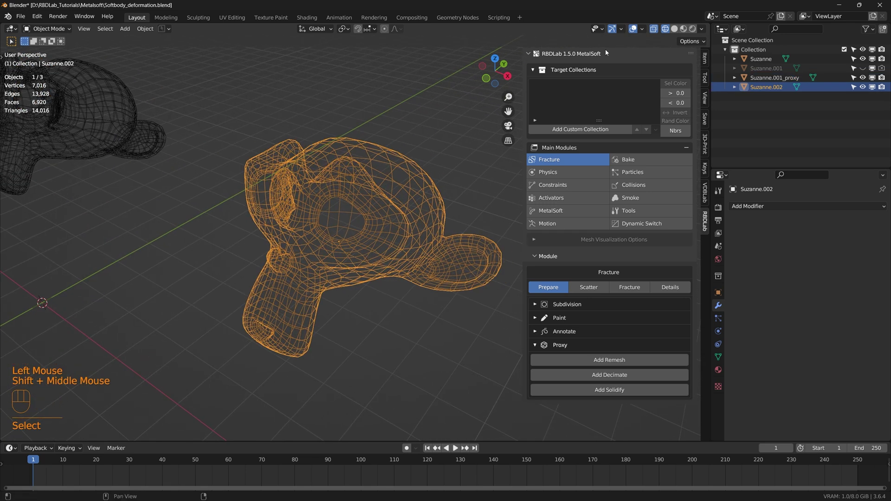
{"action": "left_click", "coordinate": [679, 29]}
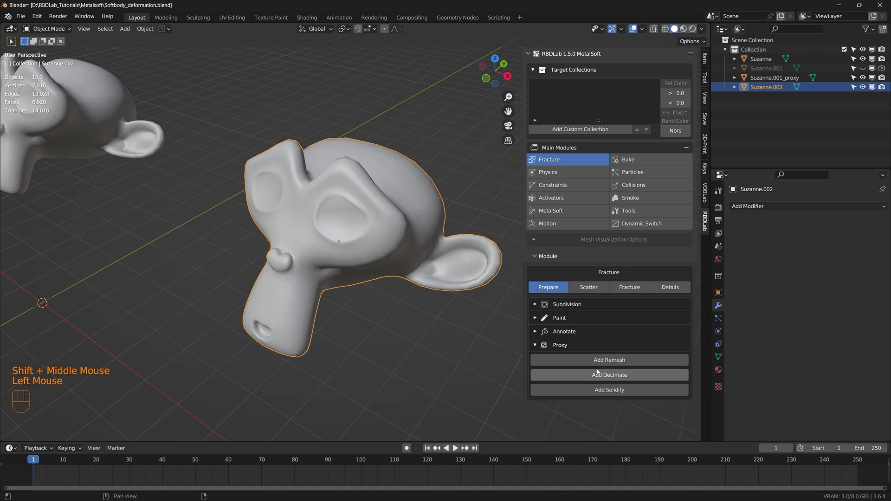
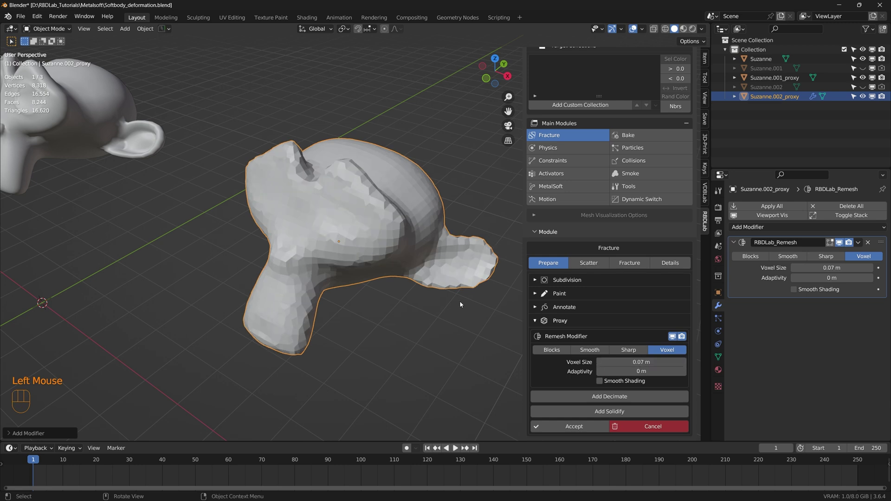
{"action": "left_click_drag", "start_coordinate": [347, 282], "coordinate": [351, 277]}
{"action": "left_click_drag", "start_coordinate": [387, 293], "coordinate": [372, 284]}
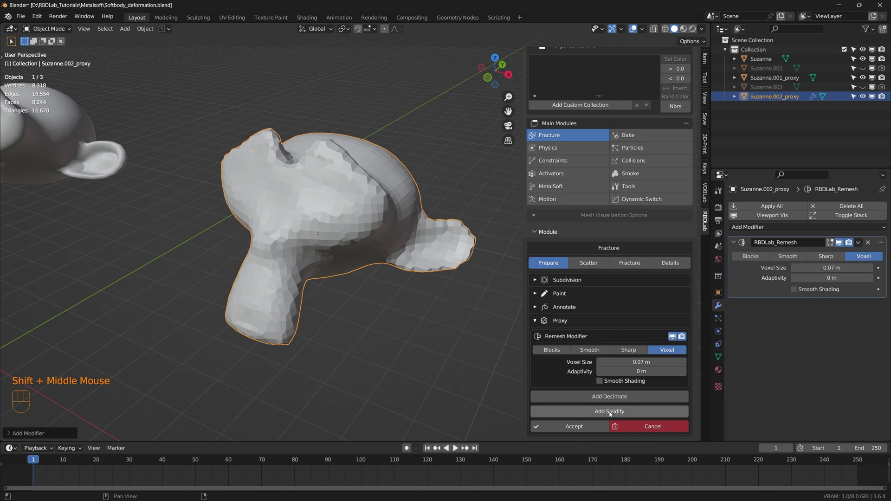
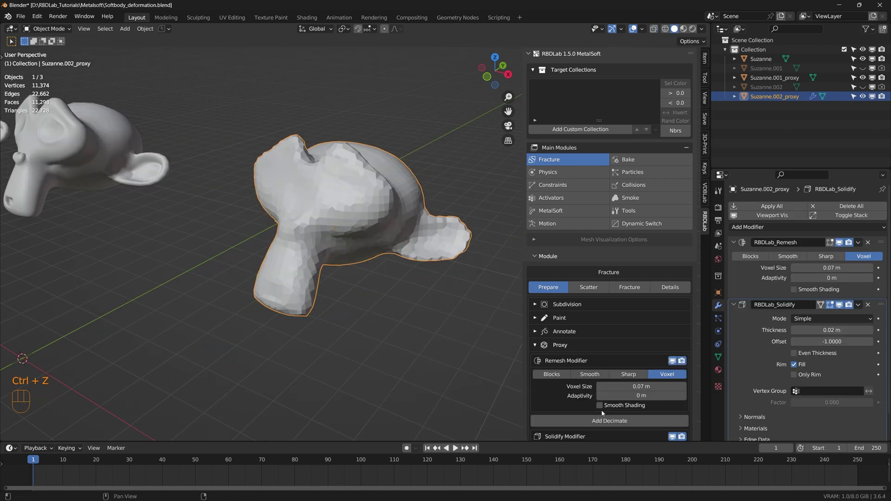
{"action": "left_click", "coordinate": [612, 362]}
Accept the remeshed and solidified proxy for the third head
{"action": "scroll", "scroll_direction": "down", "scroll_amount": 3}
{"action": "scroll", "scroll_direction": "down", "scroll_amount": 3}
{"action": "scroll", "scroll_direction": "down", "scroll_amount": 3}
{"action": "left_click_drag", "start_coordinate": [577, 433], "coordinate": [316, 254]}
{"action": "scroll", "scroll_direction": "down", "scroll_amount": 3}
{"action": "left_click_drag", "start_coordinate": [317, 254], "coordinate": [202, 219]}
{"action": "left_click", "coordinate": [238, 215]}
{"action": "left_click", "coordinate": [360, 279]}
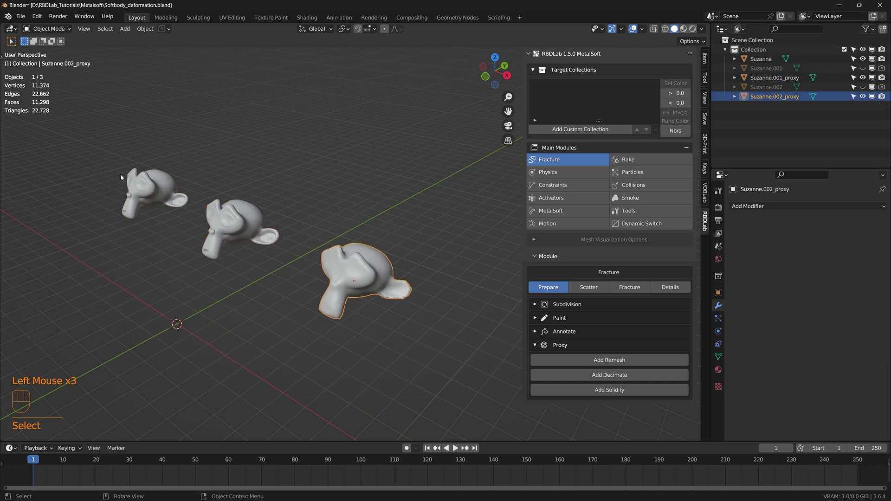
Select all three heads together and add a standard scatter of 100 points through their volume
{"action": "left_click", "coordinate": [148, 185]}
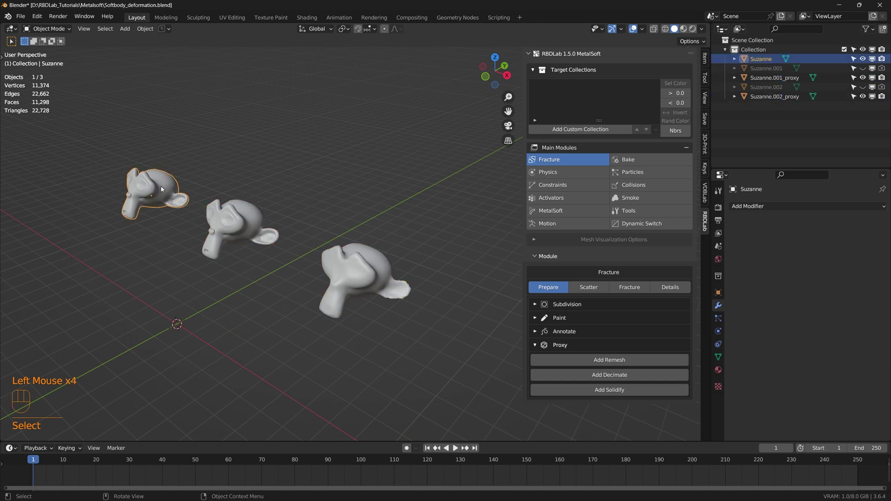
{"action": "left_click", "coordinate": [242, 226]}
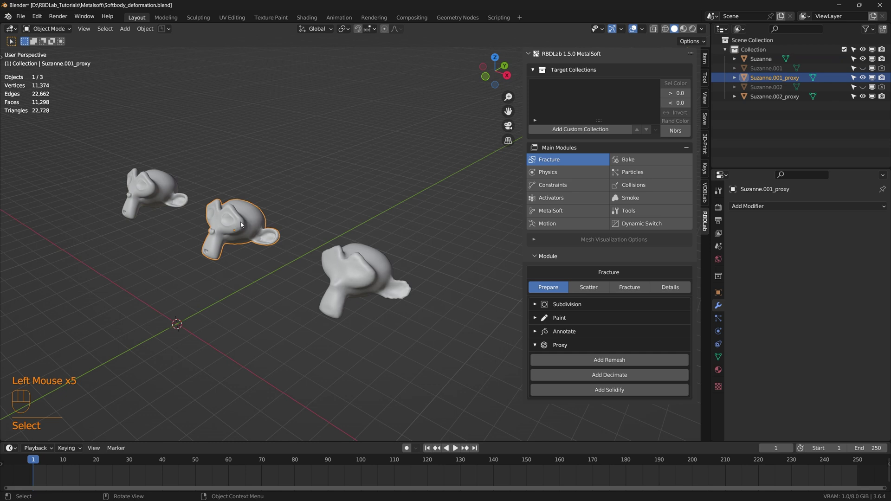
{"action": "left_click", "coordinate": [356, 272]}
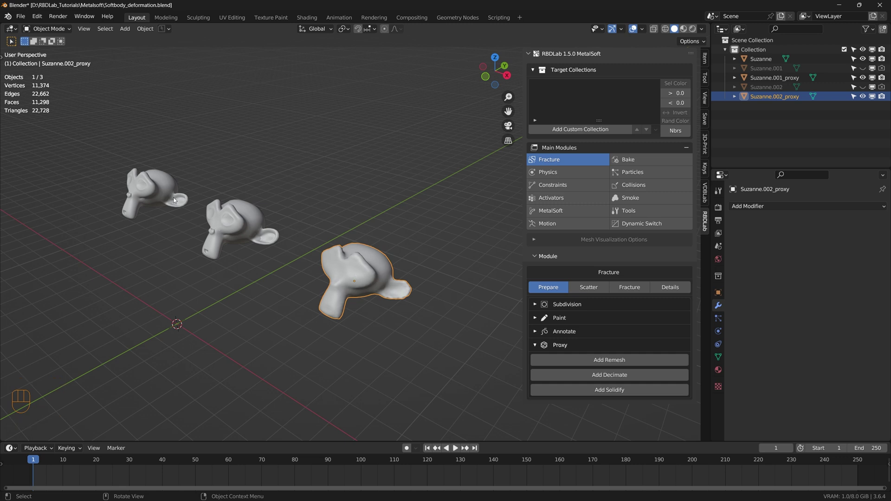
{"action": "left_click", "coordinate": [407, 333]}
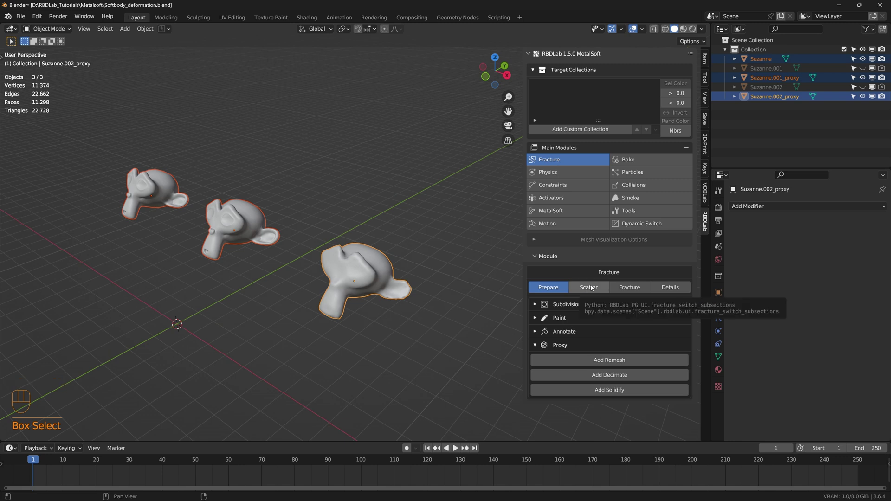
{"action": "left_click", "coordinate": [594, 288]}
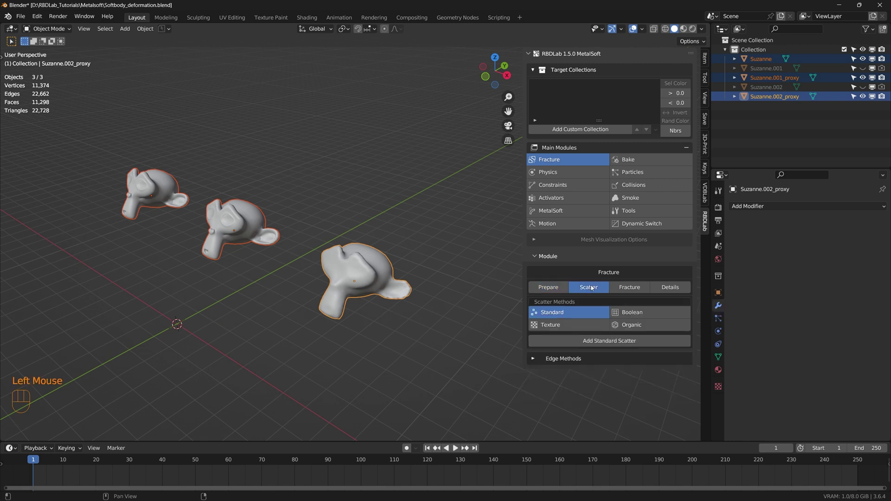
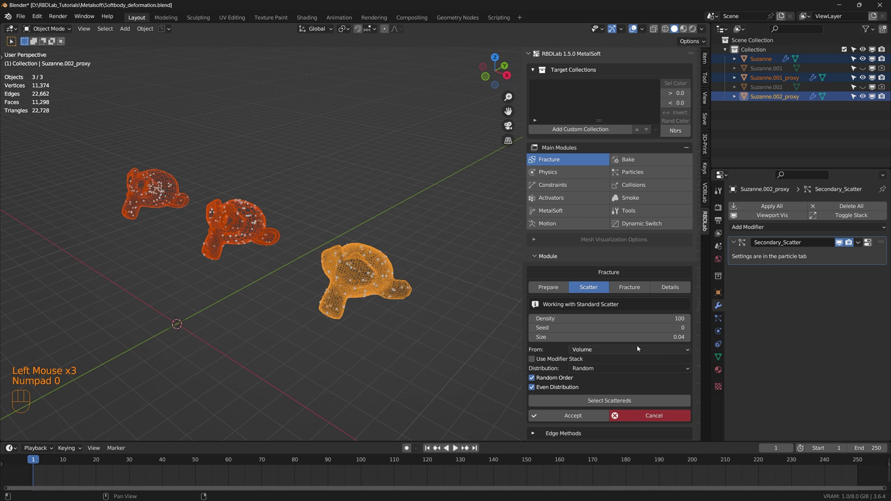
Accept the scattered points and choose the fracture point Source in the Fracture settings
{"action": "left_click", "coordinate": [584, 422]}
{"action": "type", "text": "Accept"}
{"action": "scroll", "scroll_direction": "down", "scroll_amount": 3}
{"action": "left_click_drag", "start_coordinate": [595, 432], "coordinate": [580, 119]}
{"action": "scroll", "scroll_direction": "up", "scroll_amount": 3}
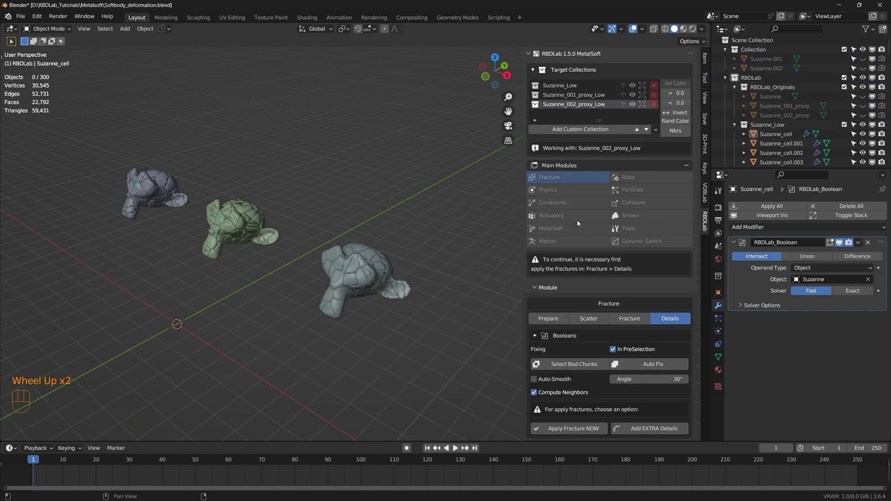
Apply Fracture NOW to turn the three Suzannes into finished chunk objects
{"action": "scroll", "scroll_direction": "down", "scroll_amount": 3}
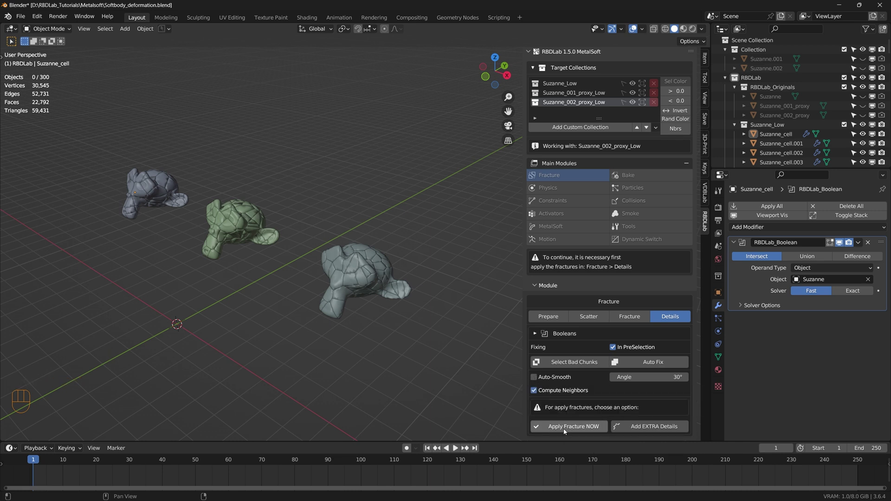
{"action": "left_click", "coordinate": [570, 430]}
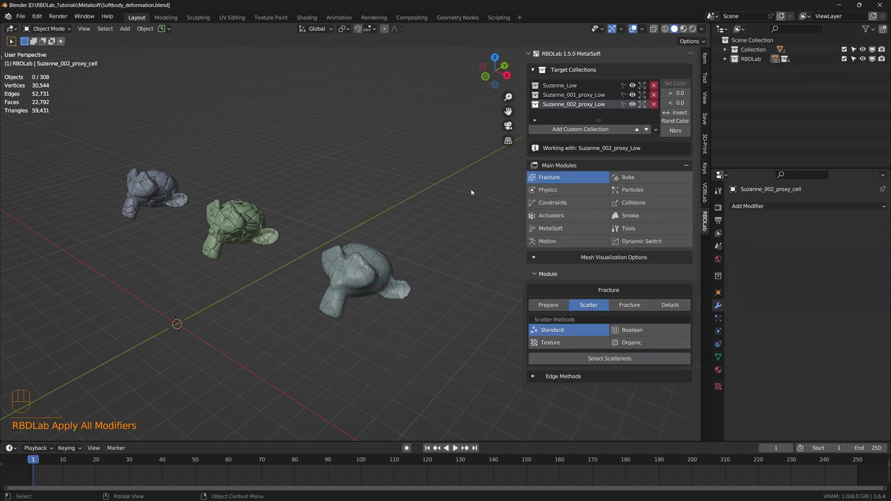
Toggle Auto-Smooth in Mesh Visualization Options for the Suzanne_Low and proxy chunk collections
{"action": "left_click", "coordinate": [541, 253]}
{"action": "left_click", "coordinate": [535, 259]}
{"action": "scroll", "scroll_direction": "down", "scroll_amount": 3}
{"action": "left_click", "coordinate": [535, 361]}
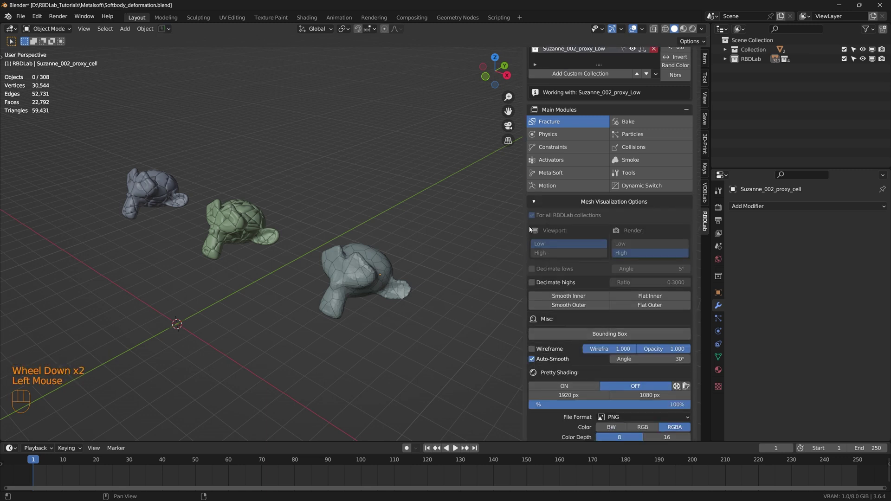
{"action": "scroll", "scroll_direction": "up", "scroll_amount": 3}
{"action": "left_click", "coordinate": [572, 97]}
Set Auto-Smooth for the remaining proxy collection and collapse the Main Modules list to icons
{"action": "scroll", "scroll_direction": "down", "scroll_amount": 3}
{"action": "left_click", "coordinate": [536, 334]}
{"action": "scroll", "scroll_direction": "up", "scroll_amount": 3}
{"action": "scroll", "scroll_direction": "up", "scroll_amount": 3}
{"action": "left_click", "coordinate": [566, 86]}
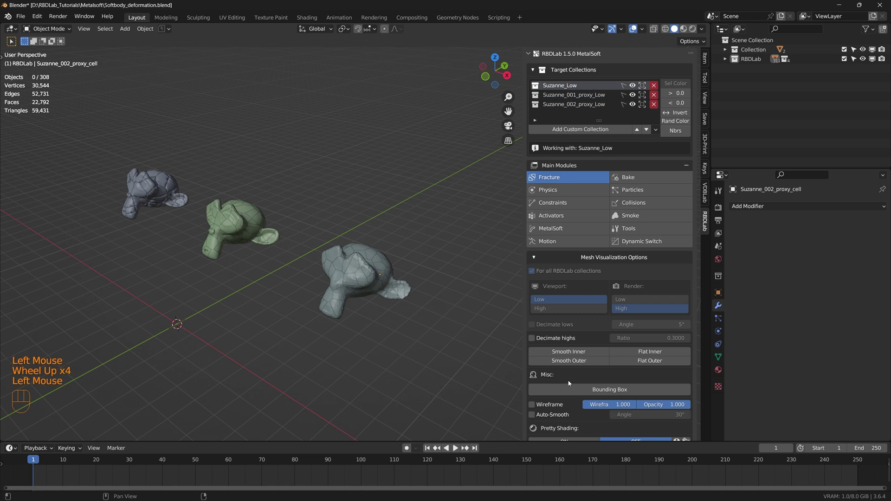
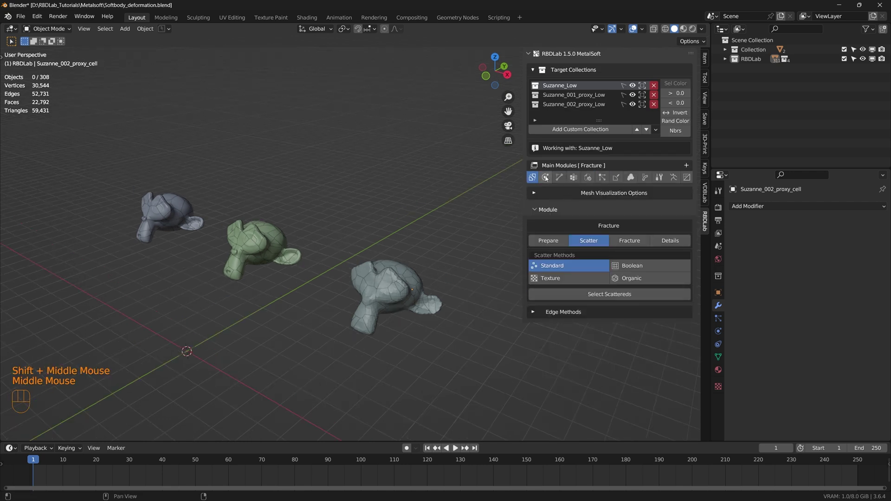
Add a ground plane, then give the Suzanne_Low chunks MetalSoft rigid bodies of mass 0.50
{"action": "left_click", "coordinate": [548, 179]}
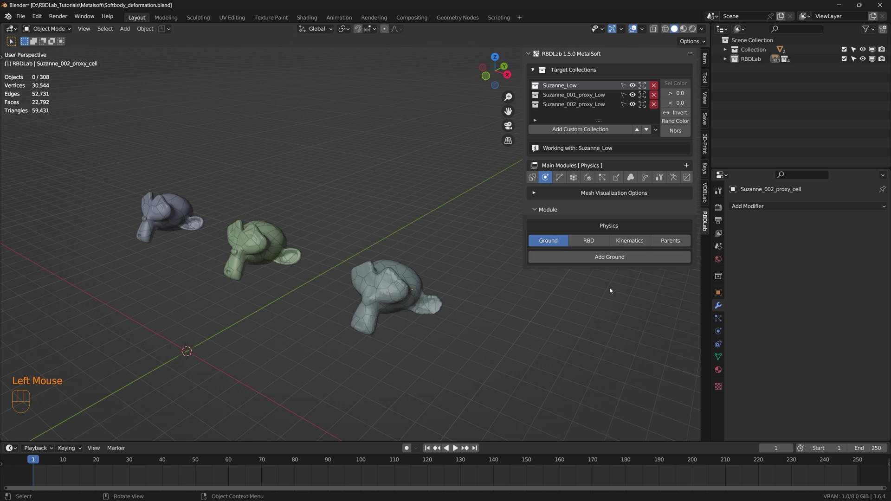
{"action": "left_click", "coordinate": [616, 260]}
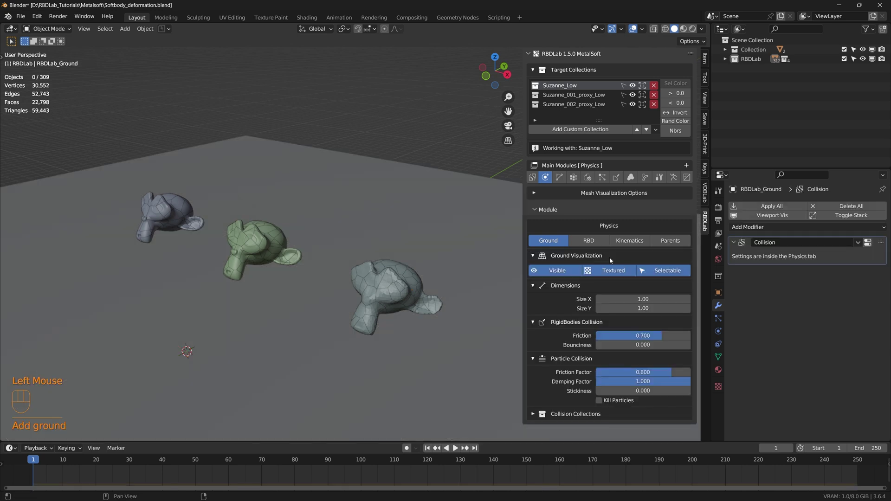
{"action": "left_click", "coordinate": [592, 241]}
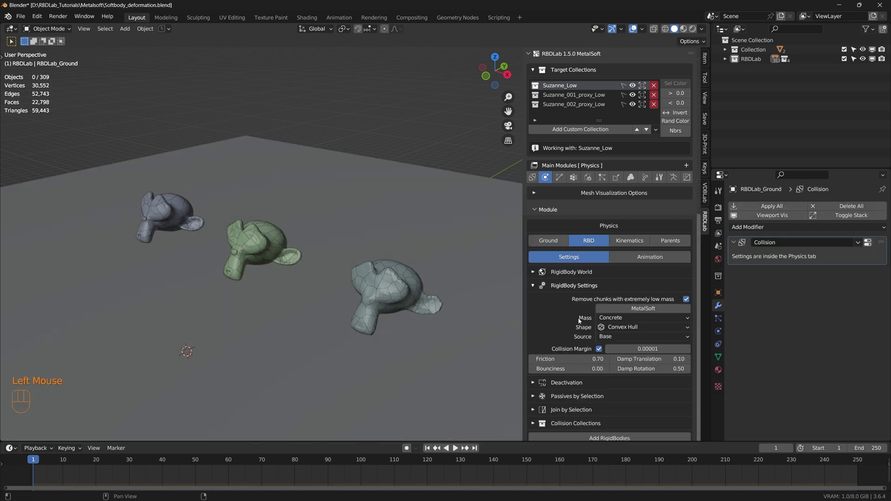
{"action": "scroll", "scroll_direction": "down", "scroll_amount": 3}
{"action": "left_click_drag", "start_coordinate": [638, 300], "coordinate": [612, 431]}
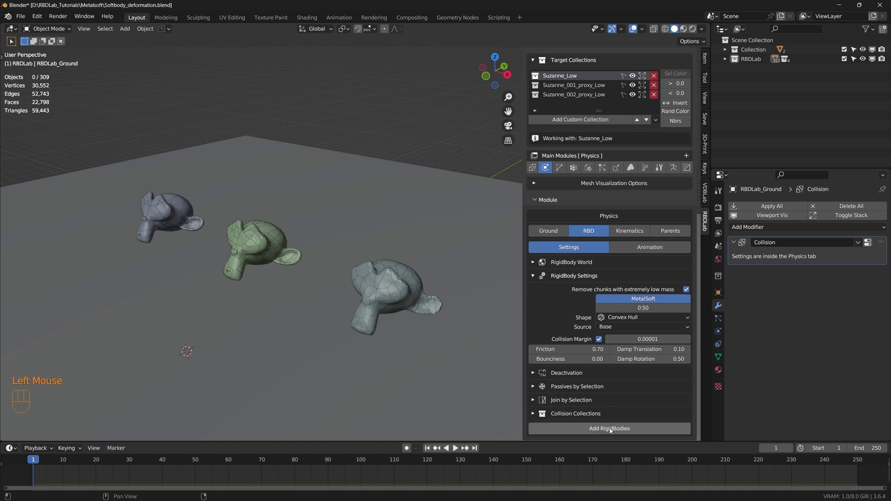
{"action": "left_click", "coordinate": [612, 430]}
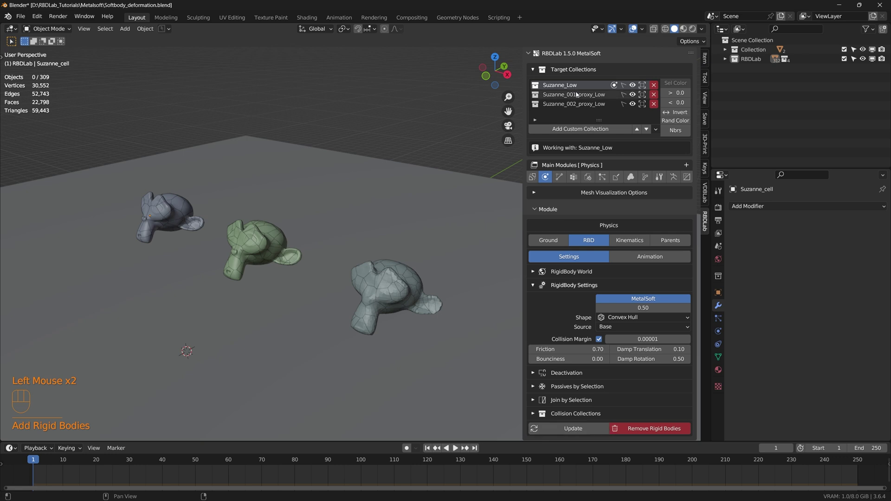
Give the Suzanne_001_proxy_Low chunks MetalSoft rigid bodies as well
{"action": "left_click", "coordinate": [579, 97]}
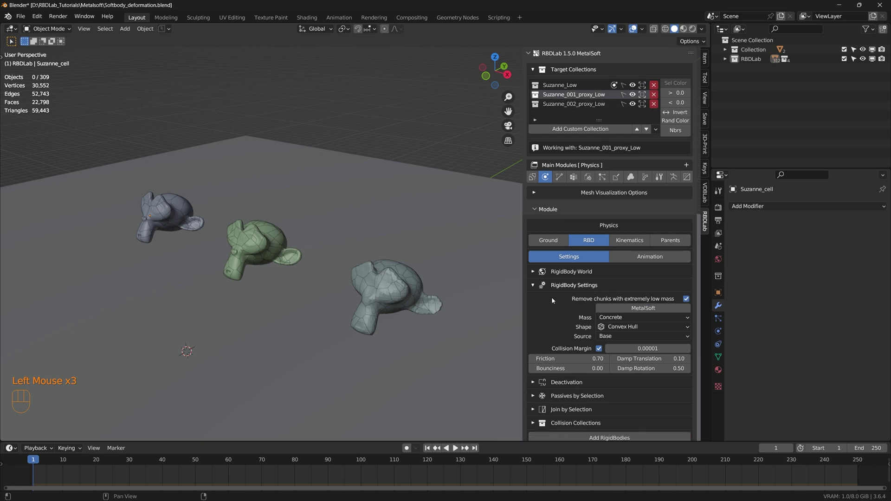
{"action": "left_click", "coordinate": [623, 310]}
{"action": "left_click", "coordinate": [615, 437]}
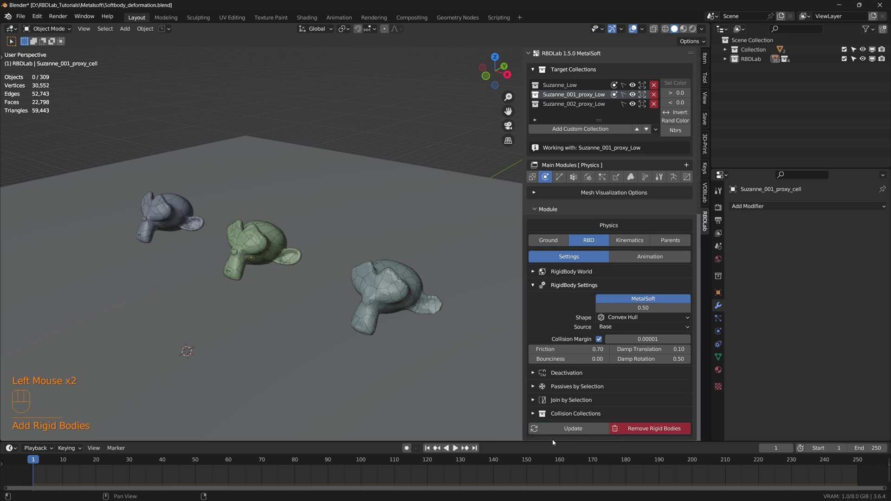
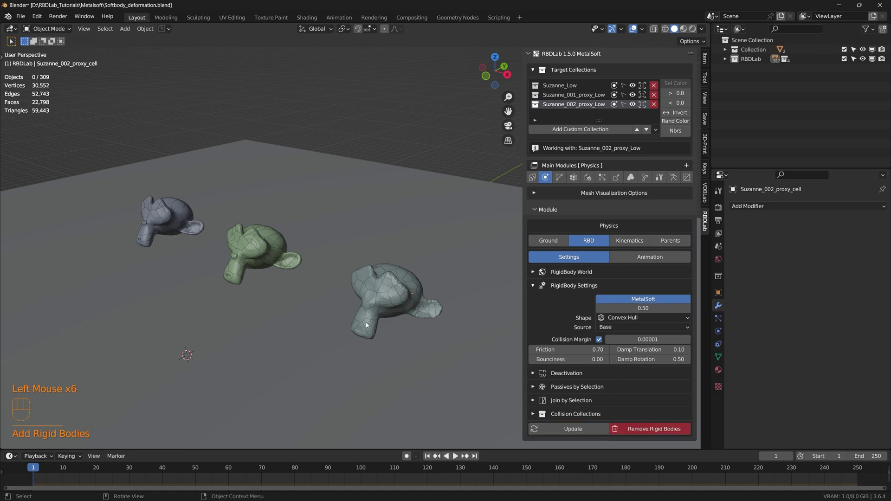
Play the simulation to watch the unconstrained Suzannes shatter, then stop and orbit around the loose pieces
{"action": "left_click_drag", "start_coordinate": [364, 326], "coordinate": [349, 267]}
{"action": "middle_click", "coordinate": [346, 269]}
{"action": "key", "text": "space"}
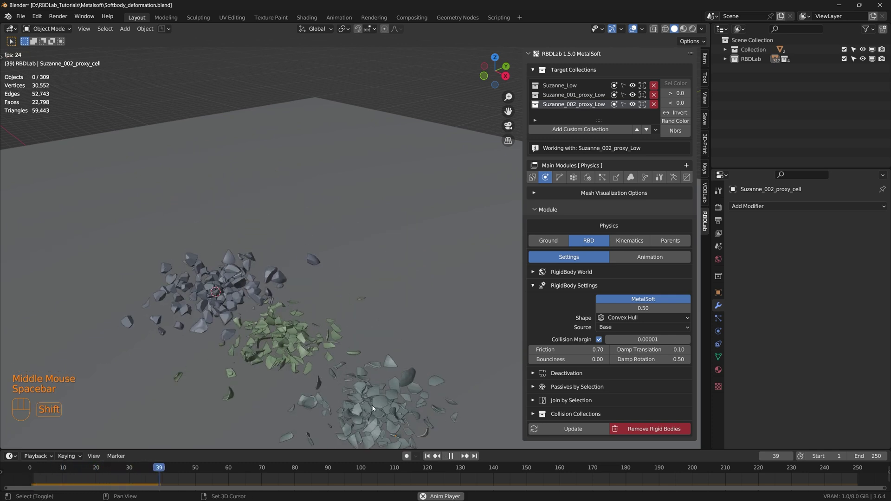
{"action": "left_click_drag", "start_coordinate": [375, 393], "coordinate": [375, 345]}
{"action": "key", "text": "space"}
{"action": "scroll", "scroll_direction": "up", "scroll_amount": 3}
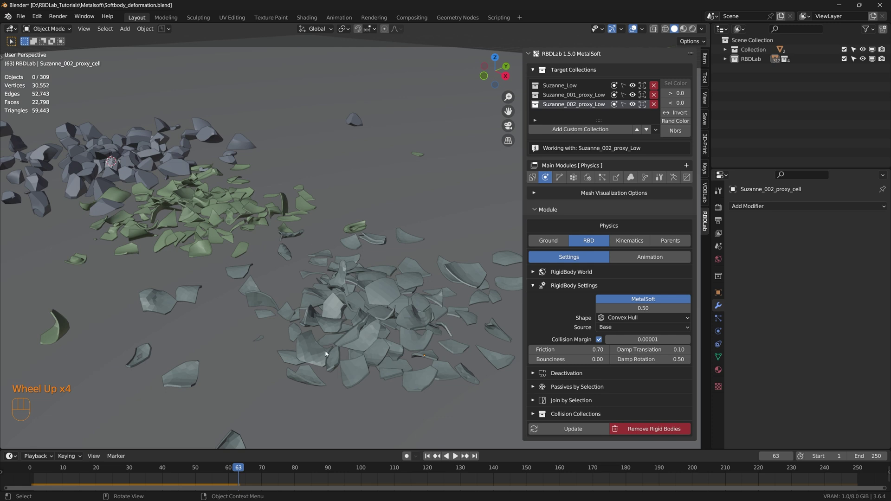
{"action": "left_click_drag", "start_coordinate": [315, 312], "coordinate": [369, 342]}
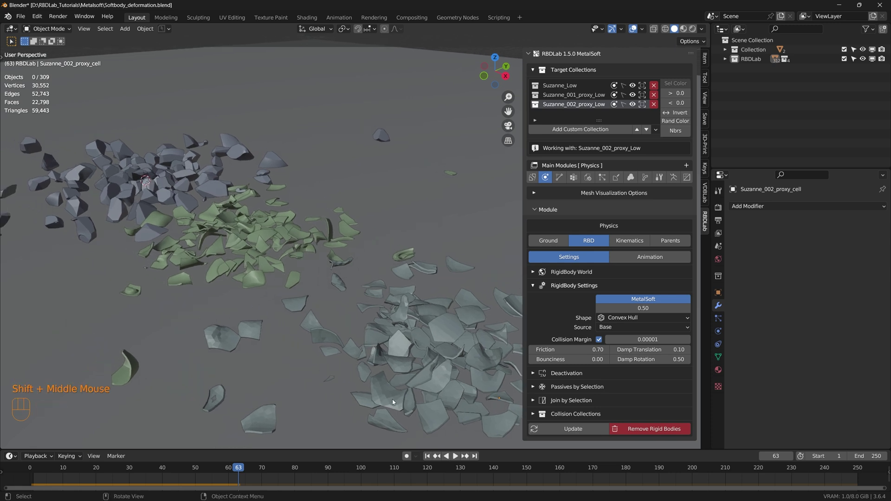
{"action": "left_click_drag", "start_coordinate": [253, 260], "coordinate": [297, 299]}
{"action": "left_click_drag", "start_coordinate": [237, 276], "coordinate": [311, 334]}
{"action": "scroll", "scroll_direction": "up", "scroll_amount": 3}
{"action": "scroll", "scroll_direction": "down", "scroll_amount": 3}
{"action": "scroll", "scroll_direction": "down", "scroll_amount": 3}
Inspect the fragments up close, rewind to frame 1 and bring the Constraints module into view
{"action": "left_click_drag", "start_coordinate": [410, 379], "coordinate": [328, 286]}
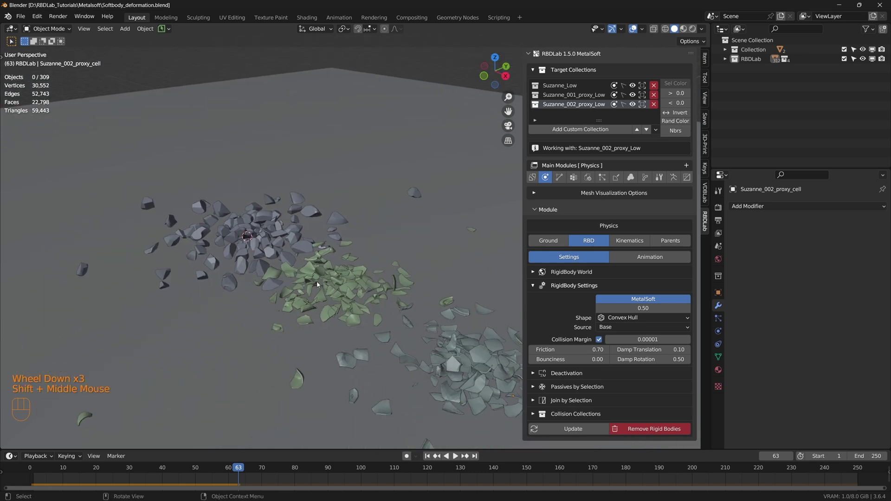
{"action": "scroll", "scroll_direction": "up", "scroll_amount": 3}
{"action": "left_click_drag", "start_coordinate": [363, 321], "coordinate": [329, 273]}
{"action": "middle_click", "coordinate": [323, 261]}
{"action": "scroll", "scroll_direction": "up", "scroll_amount": 3}
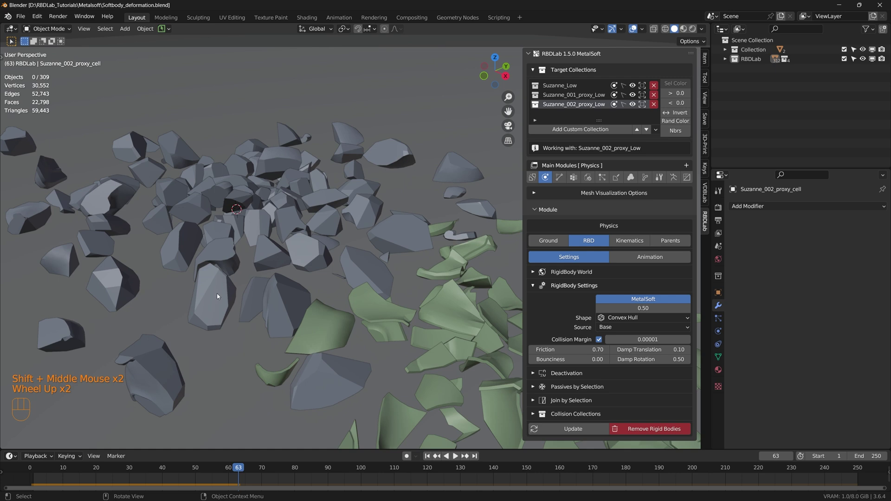
{"action": "scroll", "scroll_direction": "down", "scroll_amount": 3}
{"action": "left_click_drag", "start_coordinate": [376, 318], "coordinate": [301, 234]}
{"action": "scroll", "scroll_direction": "down", "scroll_amount": 3}
{"action": "left_click_drag", "start_coordinate": [342, 256], "coordinate": [353, 293]}
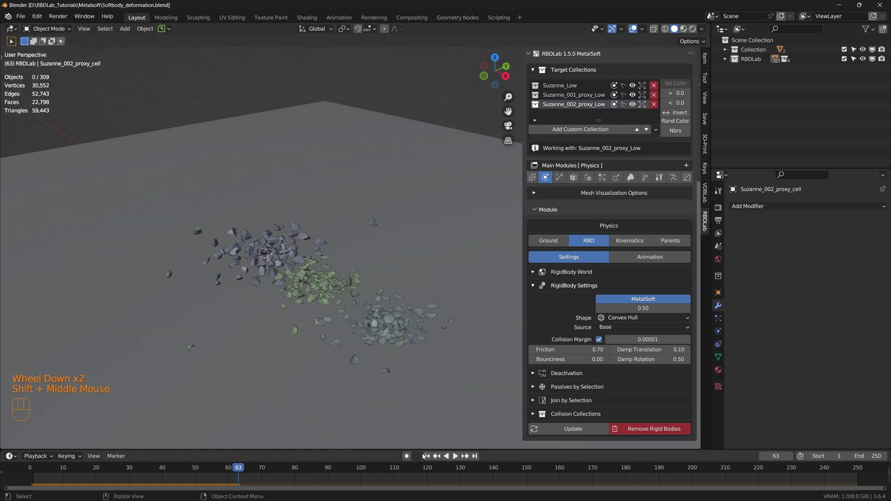
{"action": "left_click", "coordinate": [430, 459]}
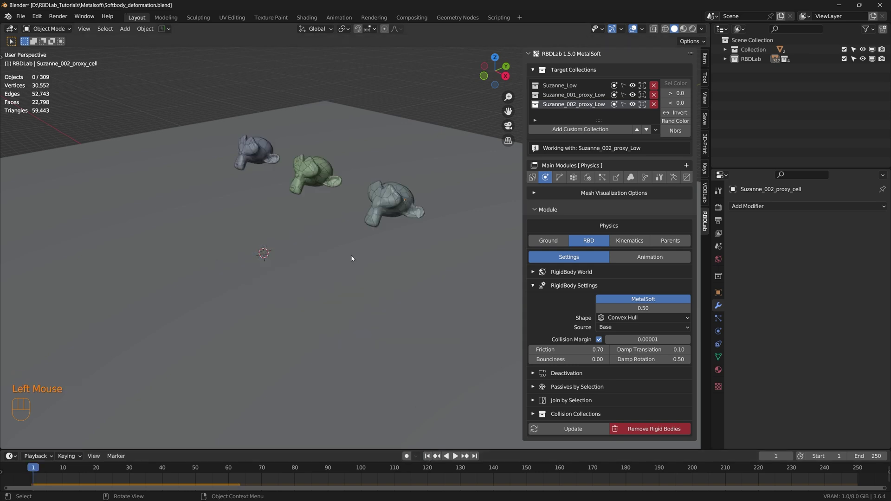
{"action": "middle_click", "coordinate": [566, 177]}
{"action": "left_click_drag", "start_coordinate": [562, 180], "coordinate": [535, 291]}
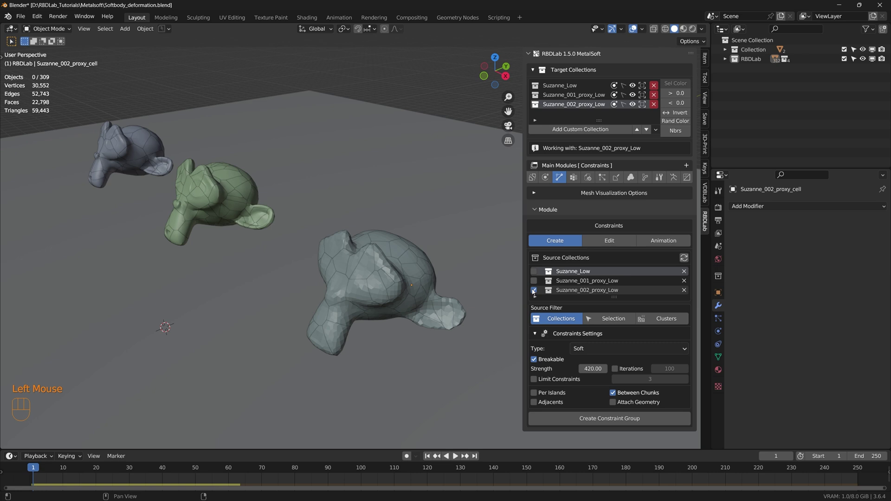
Tick all three Suzanne collections as sources for the new constraint group
{"action": "left_click", "coordinate": [537, 282]}
{"action": "left_click", "coordinate": [536, 272]}
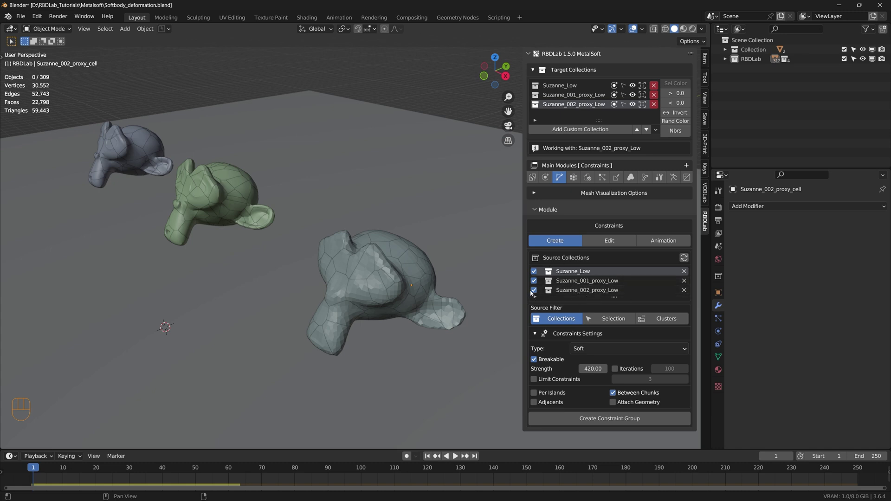
{"action": "left_click", "coordinate": [536, 283]}
{"action": "left_click", "coordinate": [536, 271]}
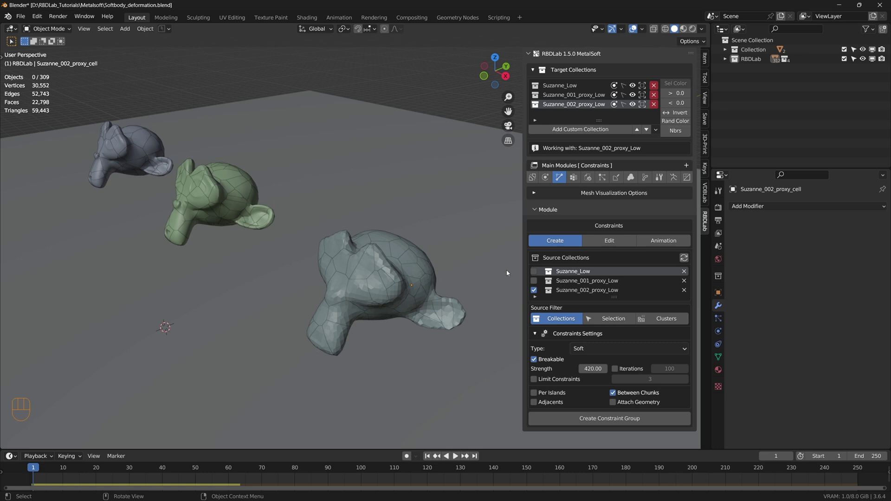
{"action": "left_click", "coordinate": [536, 284]}
{"action": "left_click", "coordinate": [535, 273]}
Make the Soft constraints non-breakable and create the constraint group at strength 420
{"action": "scroll", "scroll_direction": "down", "scroll_amount": 3}
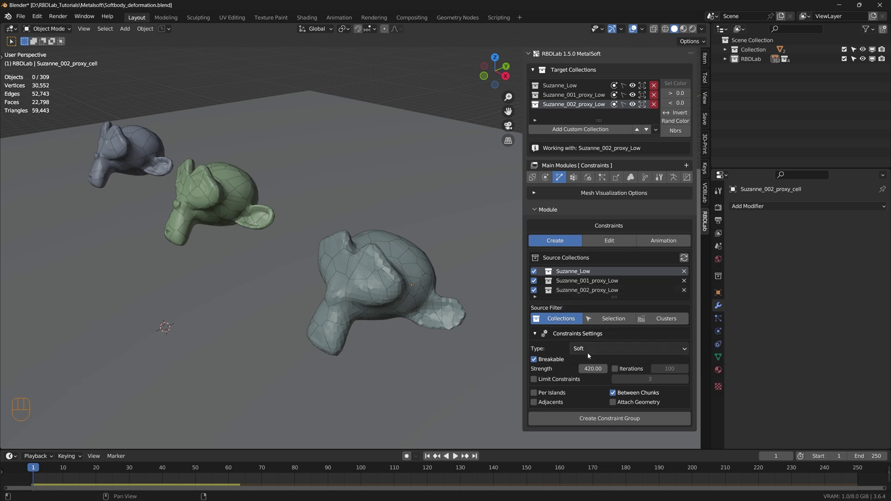
{"action": "left_click", "coordinate": [535, 361]}
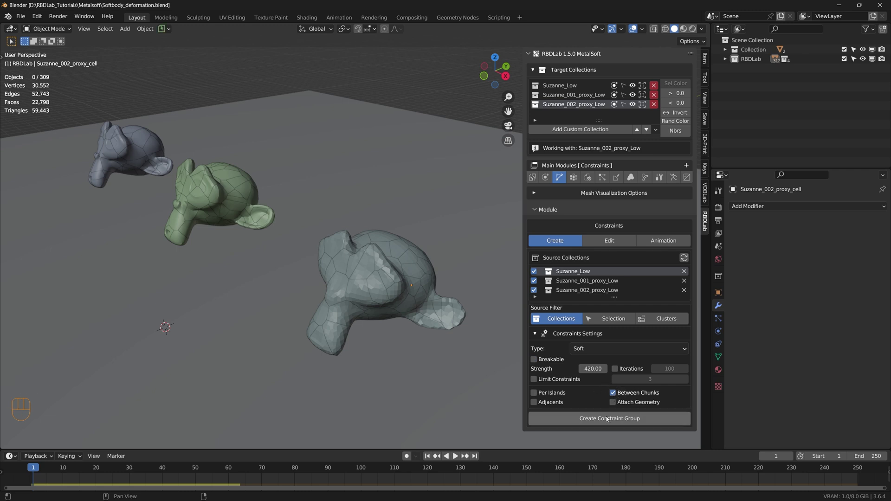
{"action": "left_click", "coordinate": [608, 419]}
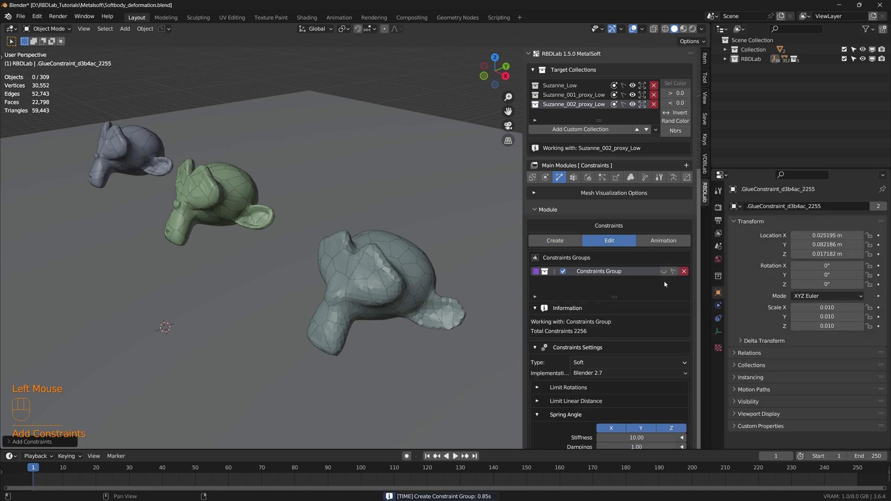
Briefly display the constraint links across the three heads in the viewport, then hide them
{"action": "left_click", "coordinate": [667, 274]}
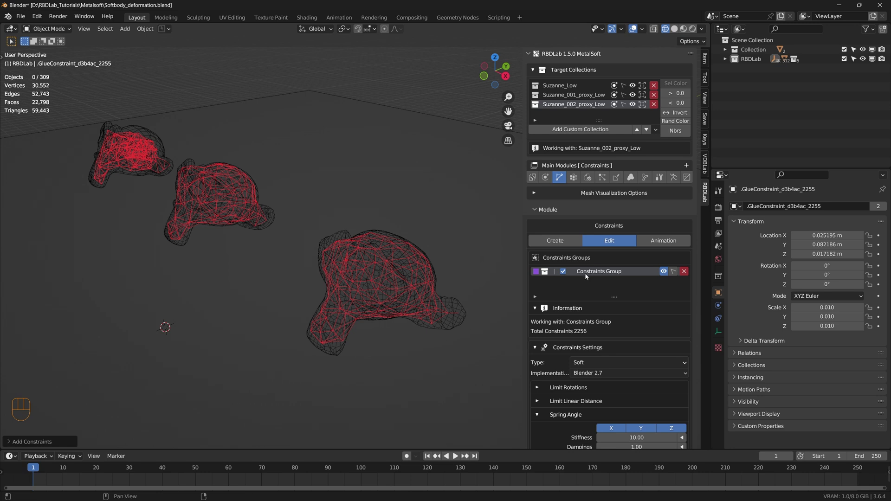
{"action": "left_click", "coordinate": [667, 274]}
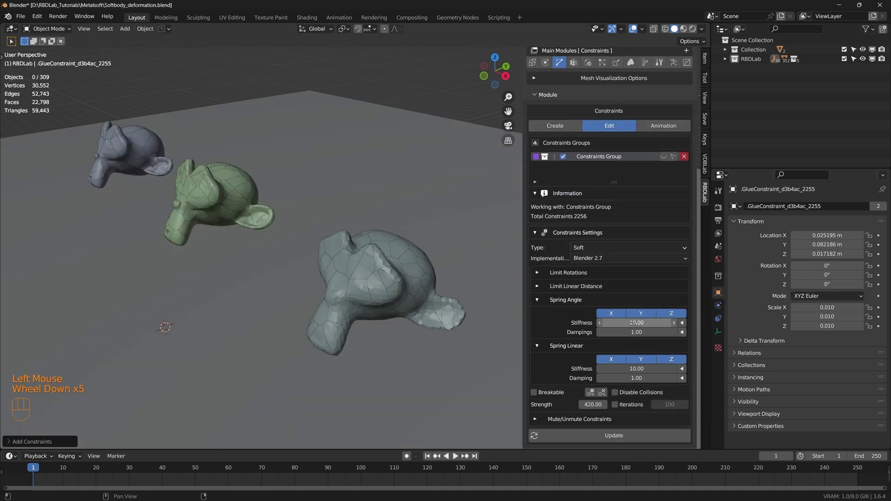
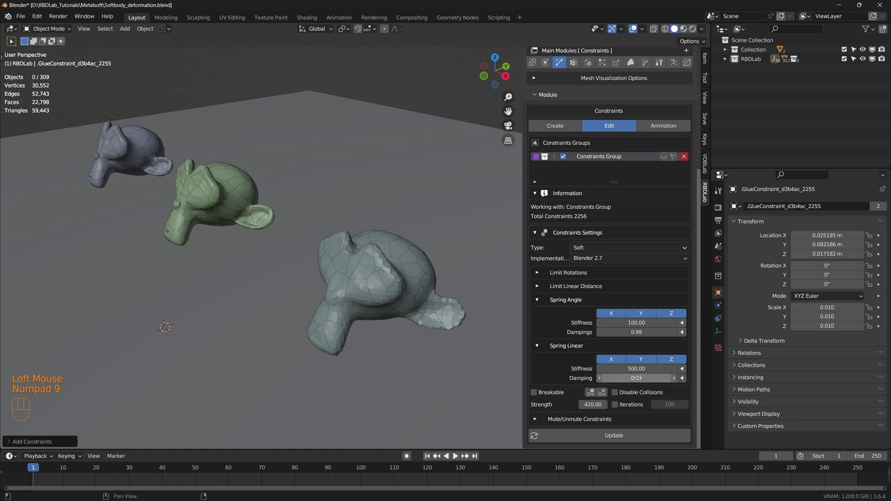
Update the linear spring stiffness setting and replay the bouncing simulation to check it
{"action": "scroll", "scroll_direction": "down", "scroll_amount": 3}
{"action": "left_click", "coordinate": [612, 438]}
{"action": "scroll", "scroll_direction": "down", "scroll_amount": 3}
{"action": "left_click_drag", "start_coordinate": [324, 342], "coordinate": [321, 290]}
{"action": "scroll", "scroll_direction": "down", "scroll_amount": 3}
{"action": "left_click_drag", "start_coordinate": [328, 316], "coordinate": [332, 263]}
{"action": "key", "text": "space"}
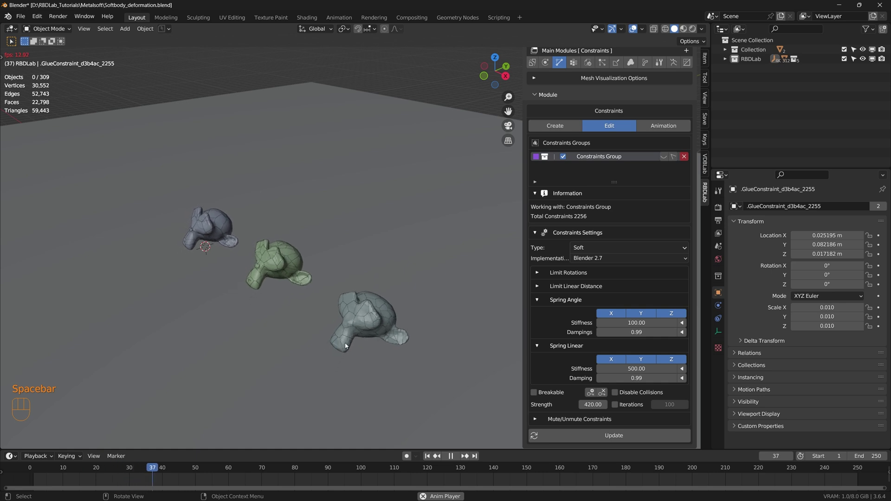
{"action": "key", "text": "space"}
Rewind and replay the simulation again to compare the stiffer springs
{"action": "left_click", "coordinate": [431, 460]}
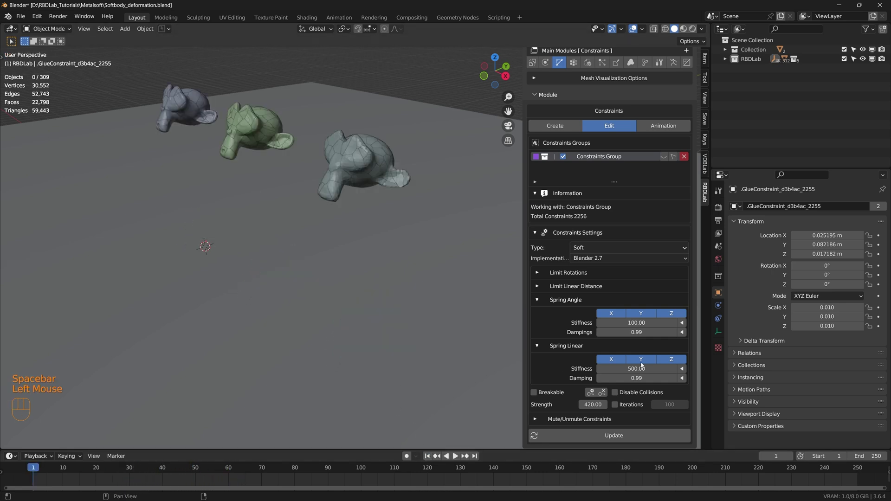
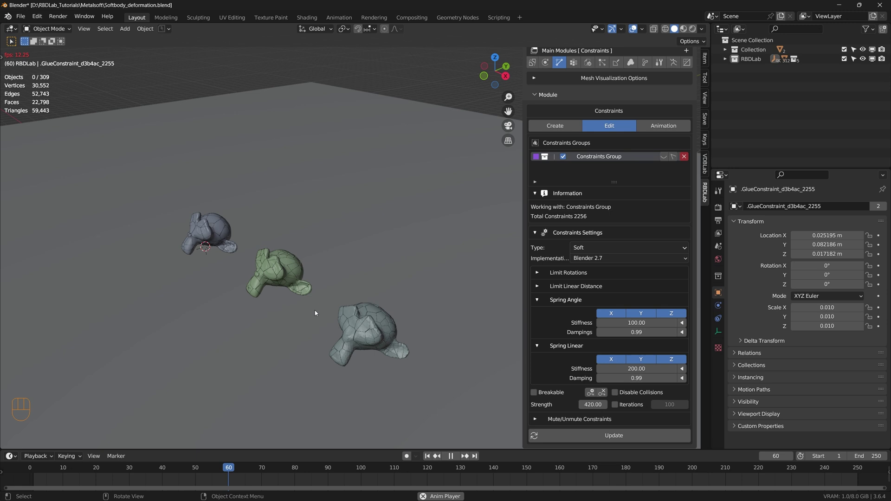
{"action": "key", "text": "space"}
{"action": "left_click", "coordinate": [285, 315]}
{"action": "key", "text": "space"}
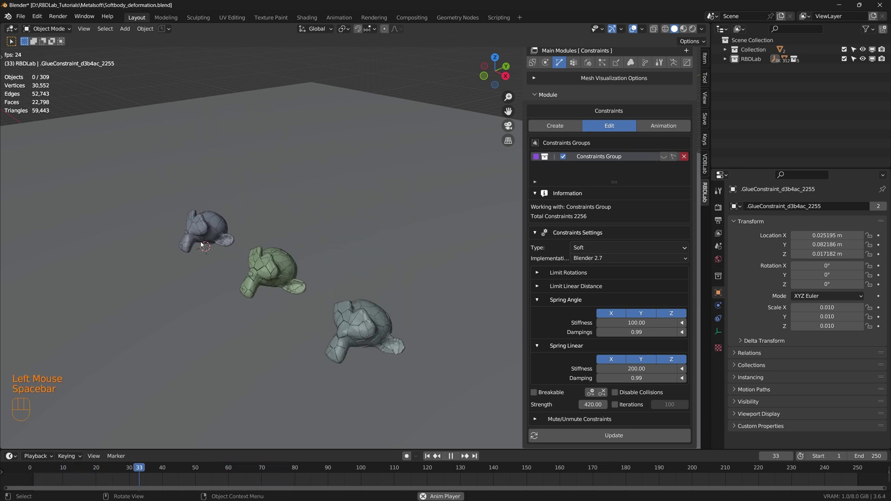
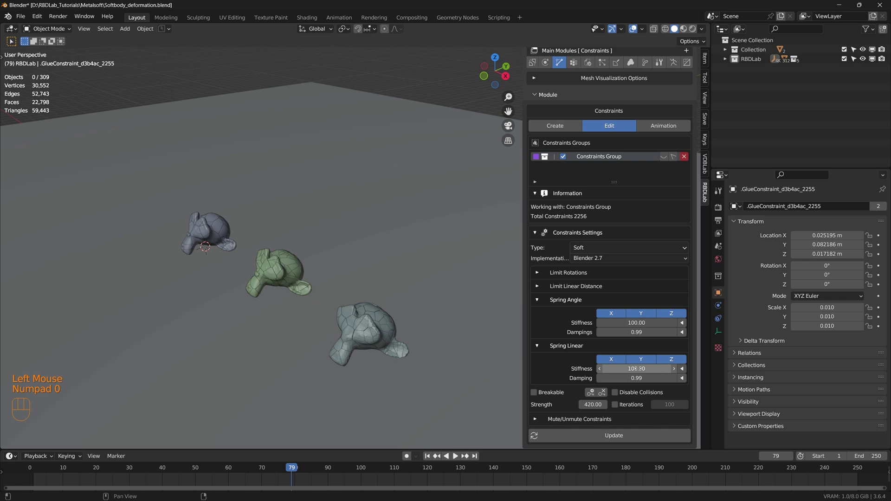
Lower the linear spring stiffness to 100 and replay the bounce from the first frame
{"action": "left_click", "coordinate": [625, 438]}
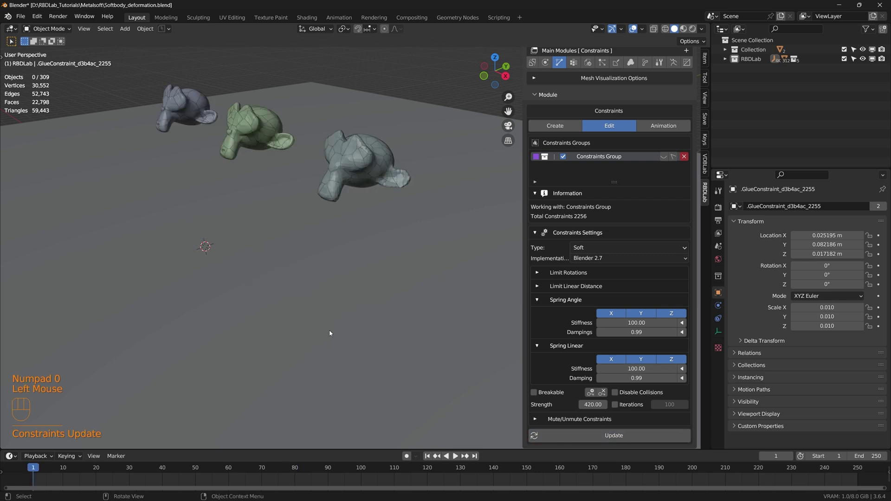
{"action": "key", "text": "space"}
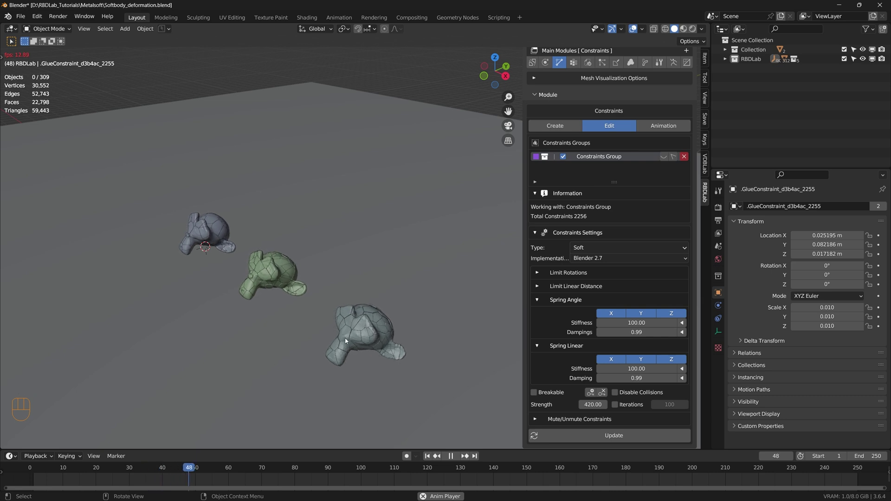
{"action": "key", "text": "space"}
{"action": "left_click", "coordinate": [430, 462]}
{"action": "key", "text": "space"}
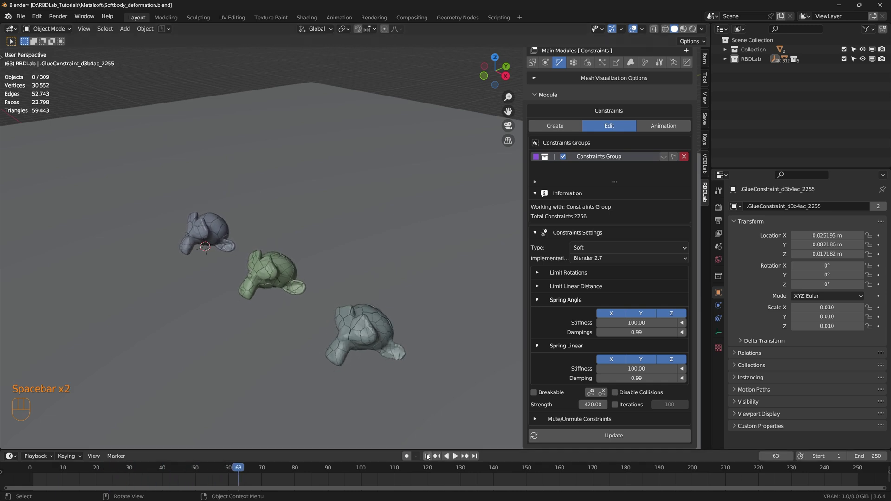
{"action": "key", "text": "space"}
{"action": "left_click", "coordinate": [429, 457]}
{"action": "left_click_drag", "start_coordinate": [350, 275], "coordinate": [329, 308]}
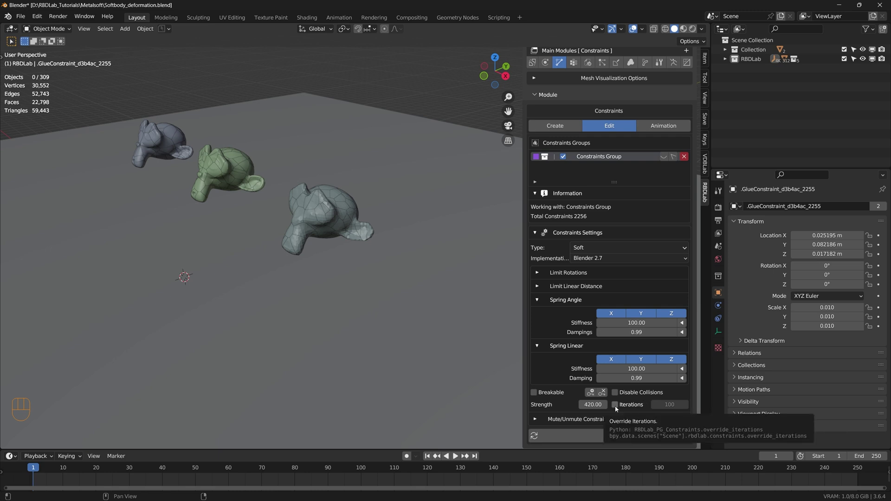
Set the angular spring damping to 0.90 and its stiffness to 50
{"action": "left_click", "coordinate": [618, 409]}
{"action": "left_click", "coordinate": [618, 409]}
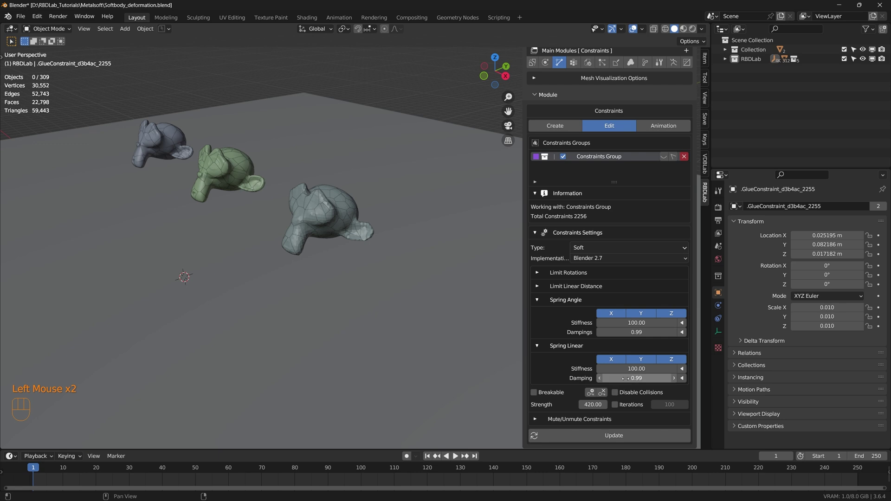
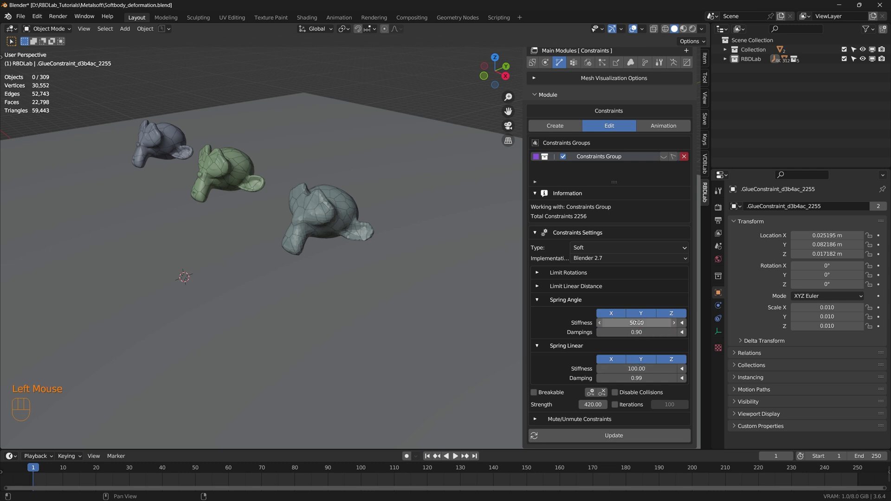
{"action": "left_click", "coordinate": [616, 441]}
Replay the simulation from the start to see the heads crumple on landing
{"action": "key", "text": "space"}
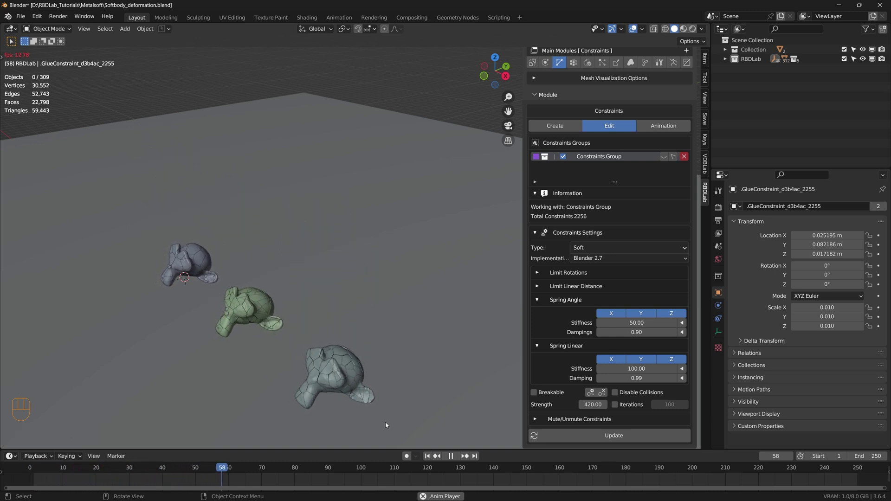
{"action": "key", "text": "space"}
{"action": "left_click", "coordinate": [431, 460]}
{"action": "key", "text": "space"}
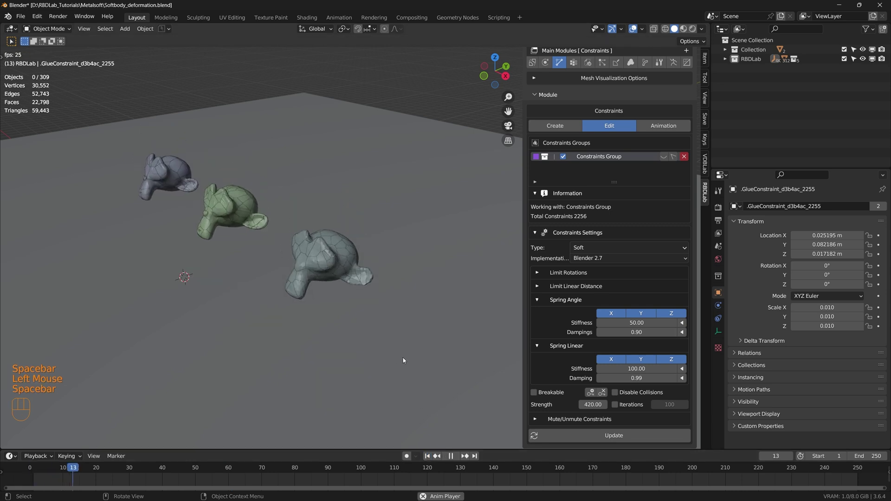
{"action": "key", "text": "space"}
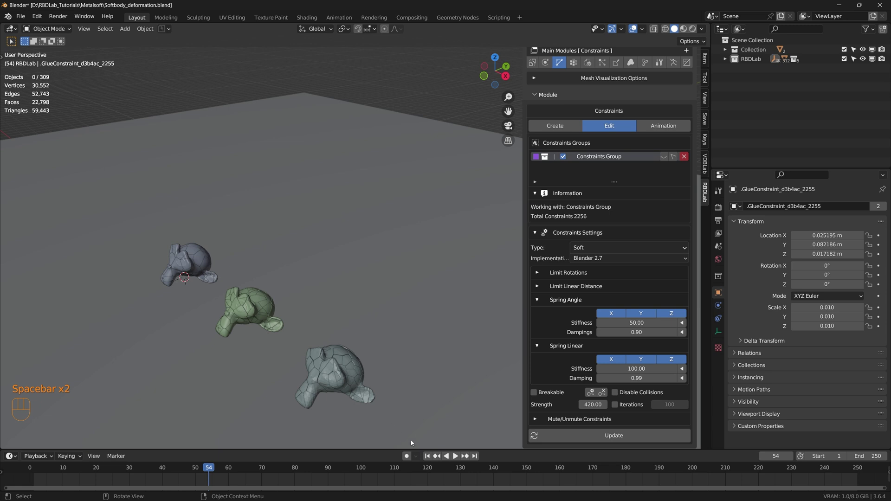
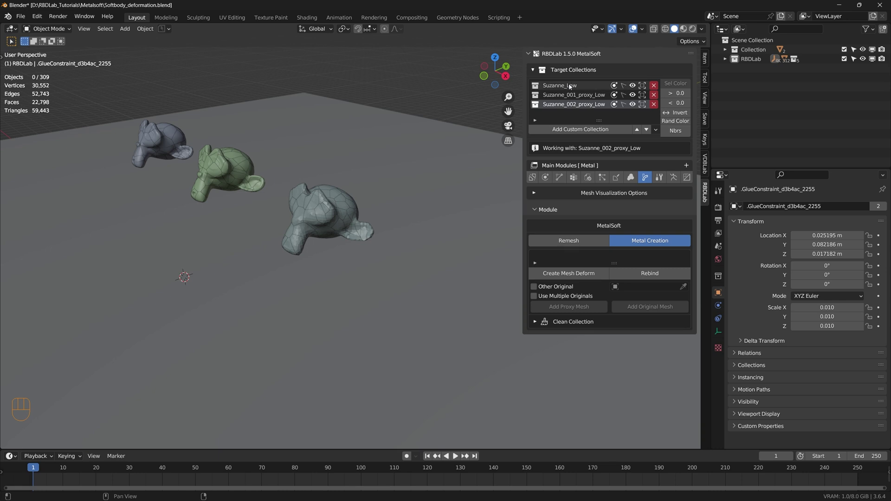
Work on Suzanne_Low in Metal Creation with Other Original enabled, and expand the outliner's RBDLab collection
{"action": "left_click_drag", "start_coordinate": [572, 86], "coordinate": [568, 286]}
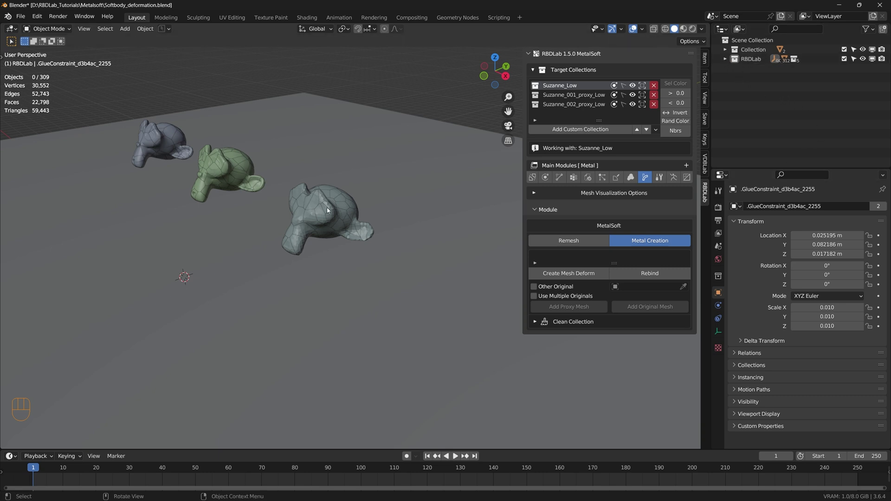
{"action": "left_click_drag", "start_coordinate": [534, 179], "coordinate": [648, 180]}
{"action": "left_click_drag", "start_coordinate": [648, 180], "coordinate": [228, 183]}
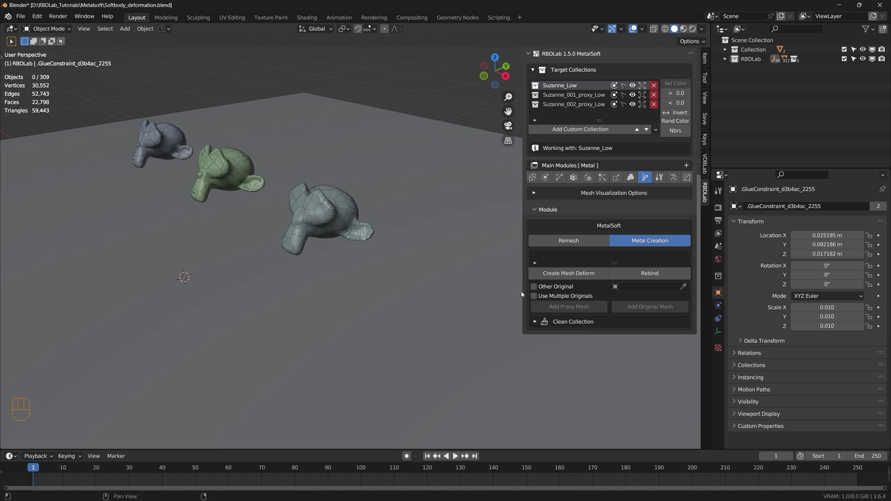
{"action": "left_click", "coordinate": [537, 290]}
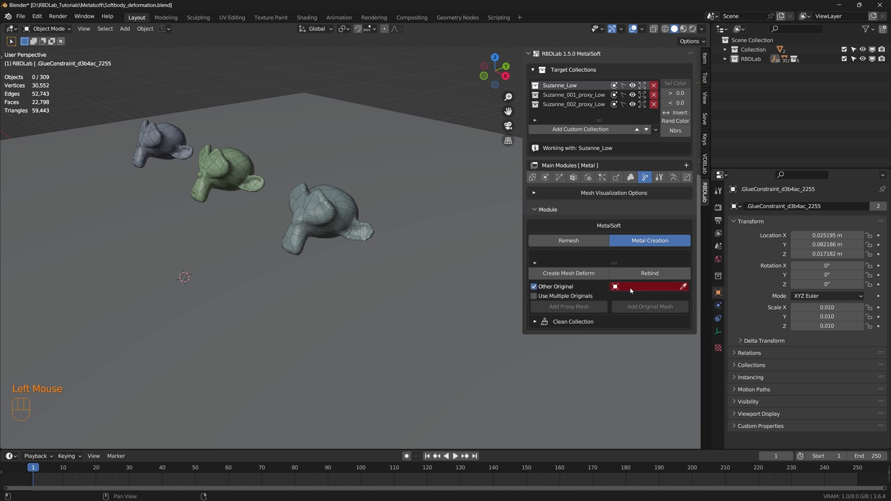
{"action": "left_click_drag", "start_coordinate": [633, 290], "coordinate": [569, 260]}
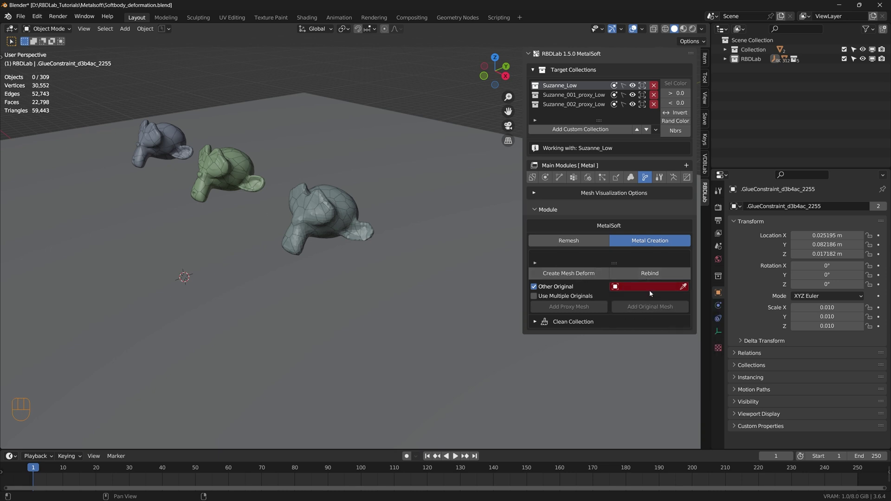
{"action": "left_click", "coordinate": [729, 64]}
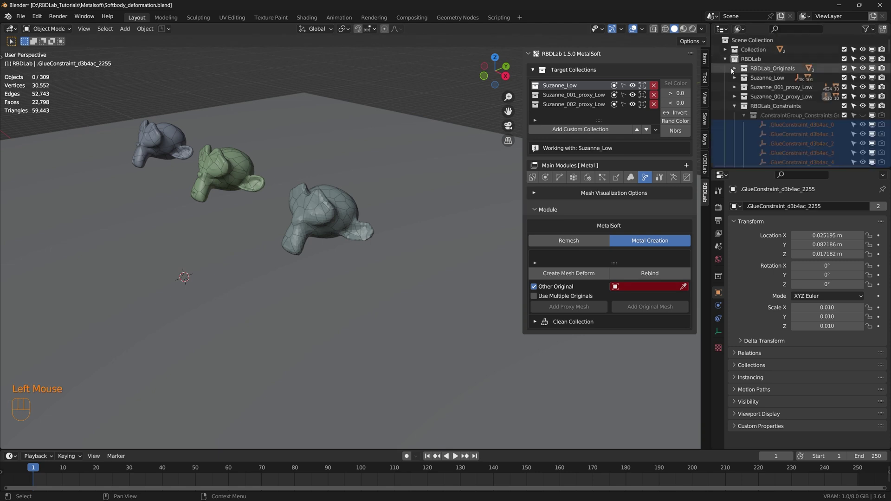
Reveal the original monkeys in the outliner and create the mesh deform for Suzanne_Low
{"action": "left_click", "coordinate": [734, 71]}
{"action": "left_click", "coordinate": [726, 51]}
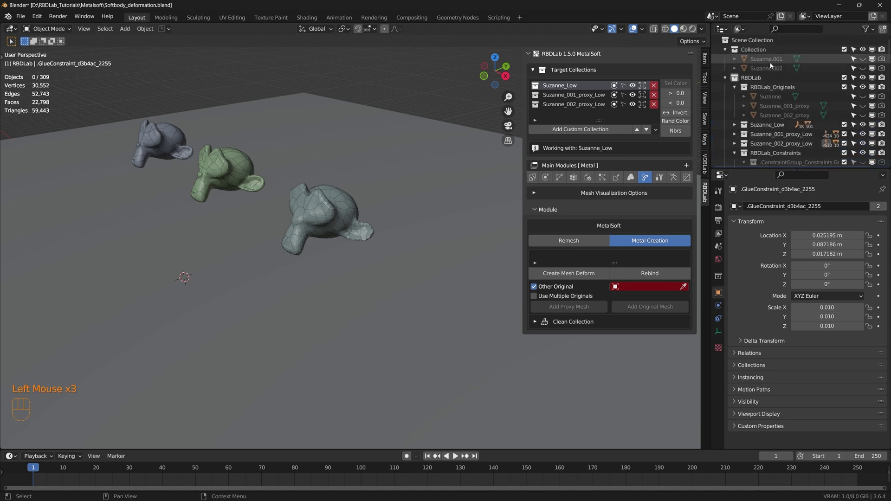
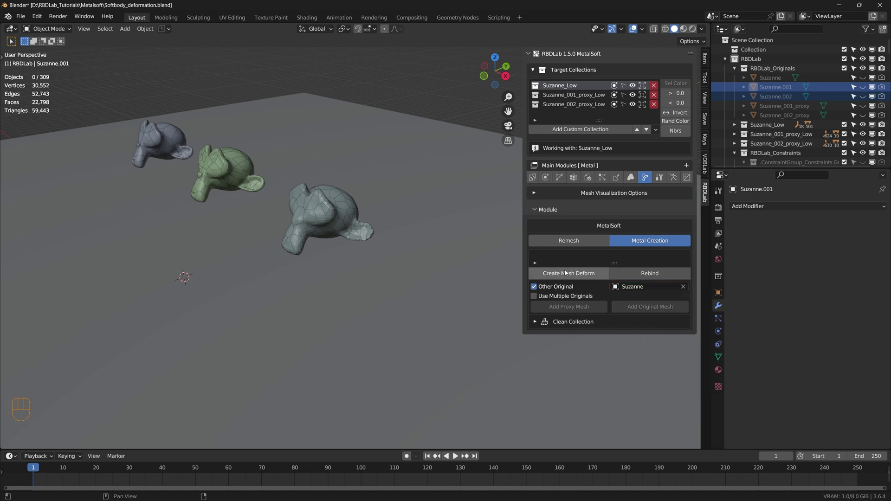
{"action": "left_click", "coordinate": [571, 277]}
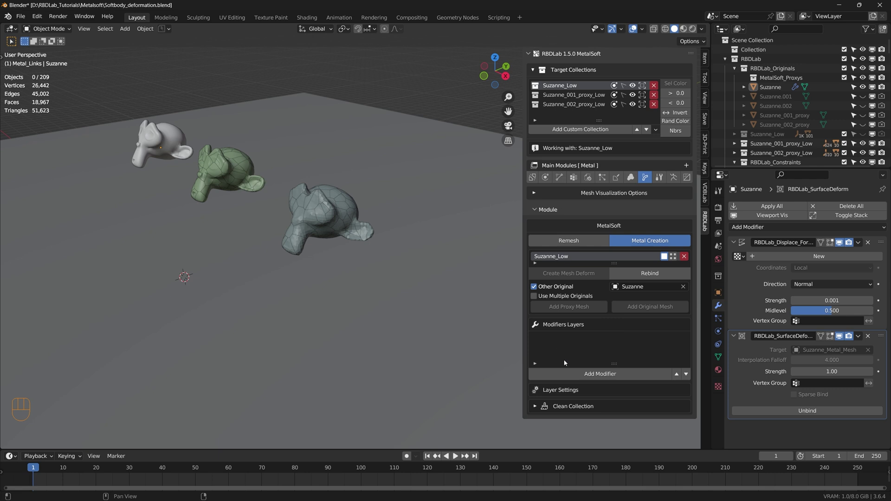
Add a Subsurf modifier layer to the deformed Suzanne and replay with the smooth monkey
{"action": "left_click_drag", "start_coordinate": [613, 375], "coordinate": [615, 450]}
{"action": "scroll", "scroll_direction": "down", "scroll_amount": 3}
{"action": "left_click", "coordinate": [688, 388]}
{"action": "scroll", "scroll_direction": "down", "scroll_amount": 3}
{"action": "left_click", "coordinate": [642, 422]}
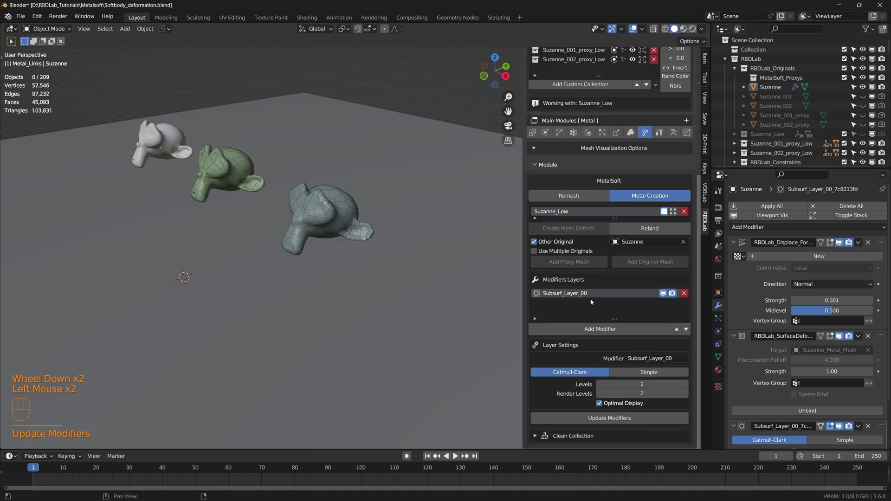
{"action": "key", "text": "space"}
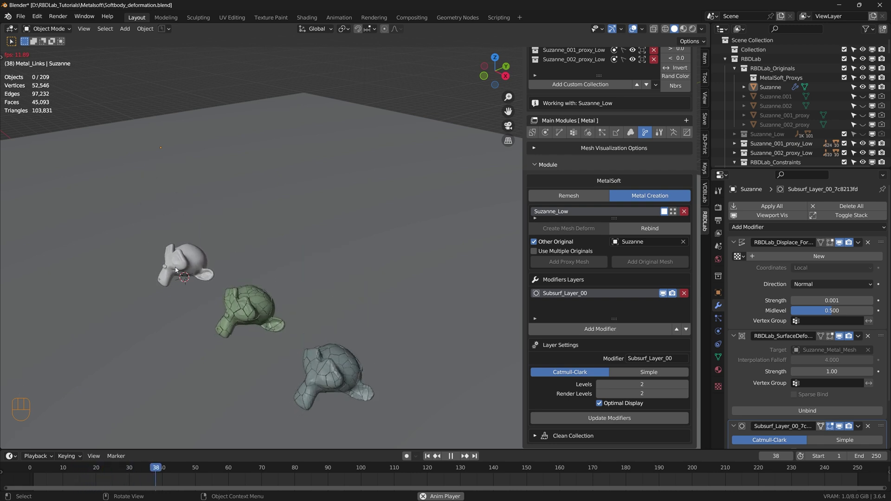
{"action": "key", "text": "space"}
Switch the working collection to Suzanne_001_proxy_Low
{"action": "scroll", "scroll_direction": "up", "scroll_amount": 3}
{"action": "scroll", "scroll_direction": "down", "scroll_amount": 3}
{"action": "scroll", "scroll_direction": "down", "scroll_amount": 3}
{"action": "left_click_drag", "start_coordinate": [318, 347], "coordinate": [302, 300]}
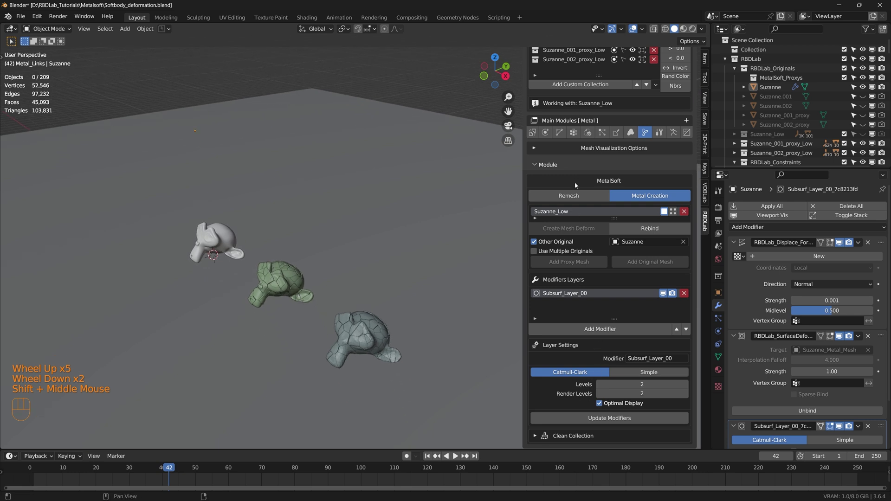
{"action": "scroll", "scroll_direction": "up", "scroll_amount": 3}
{"action": "left_click", "coordinate": [580, 94]}
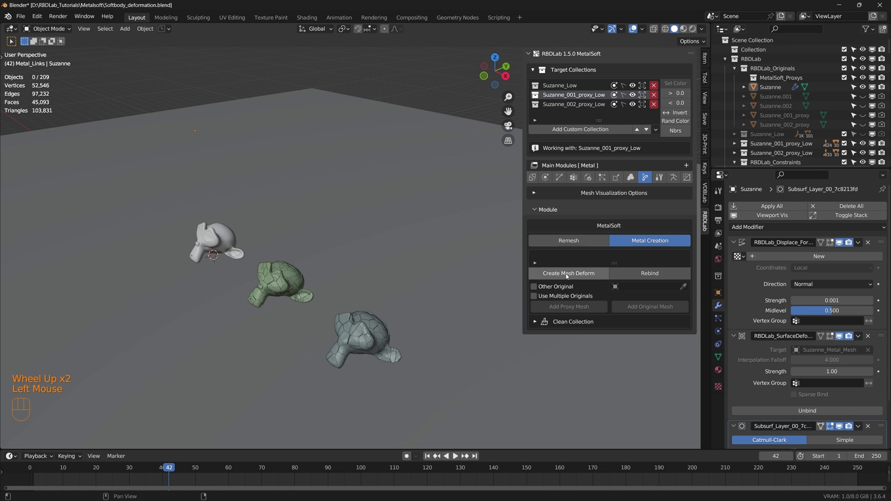
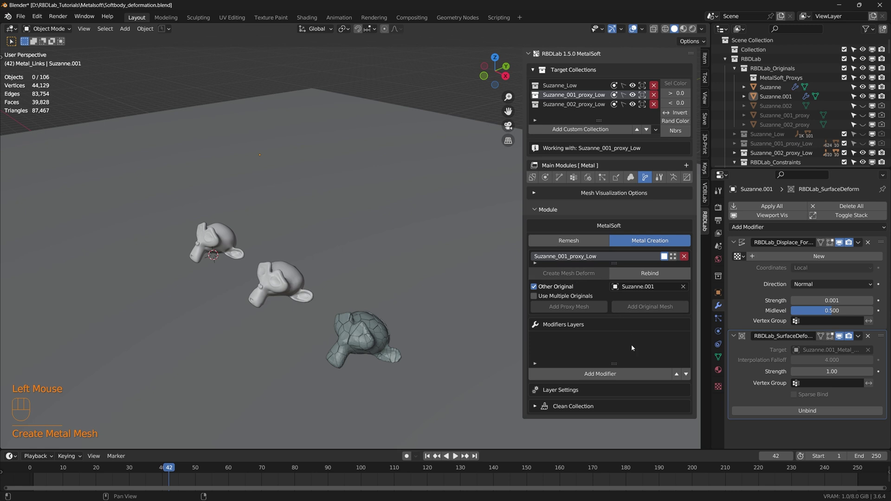
Add a Subsurf modifier layer to Suzanne.001's mesh deform
{"action": "scroll", "scroll_direction": "down", "scroll_amount": 3}
{"action": "left_click_drag", "start_coordinate": [619, 376], "coordinate": [628, 438]}
{"action": "scroll", "scroll_direction": "down", "scroll_amount": 3}
{"action": "left_click", "coordinate": [689, 388]}
{"action": "scroll", "scroll_direction": "down", "scroll_amount": 3}
{"action": "left_click", "coordinate": [618, 421]}
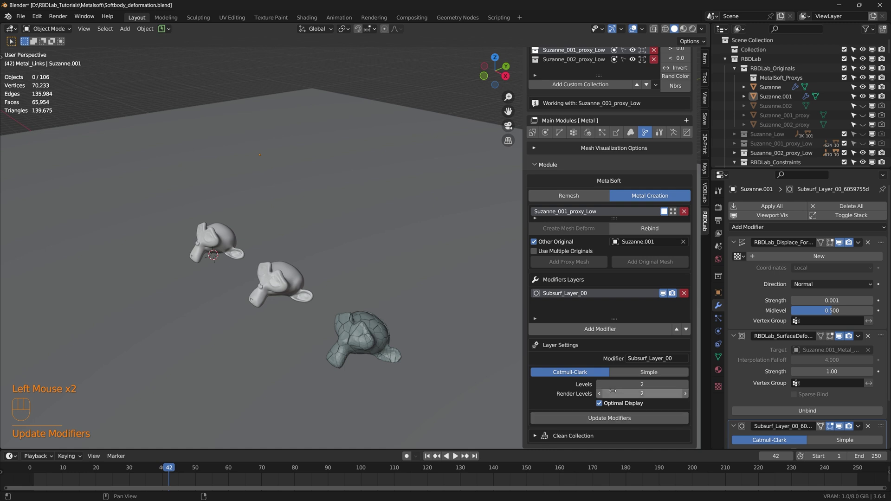
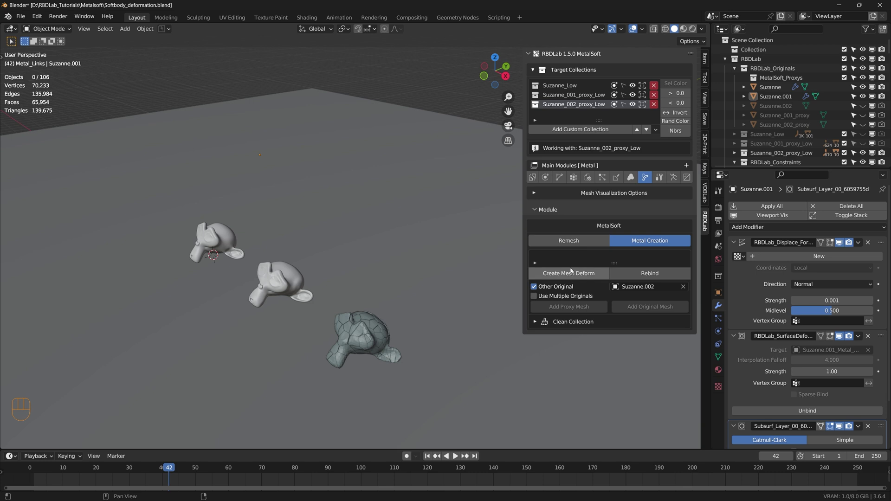
{"action": "left_click", "coordinate": [572, 273]}
{"action": "scroll", "scroll_direction": "down", "scroll_amount": 3}
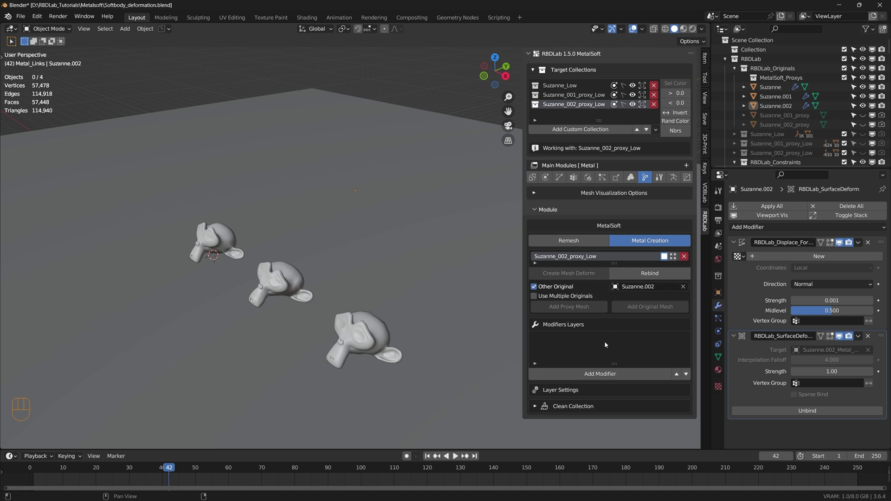
{"action": "left_click_drag", "start_coordinate": [612, 382], "coordinate": [617, 459]}
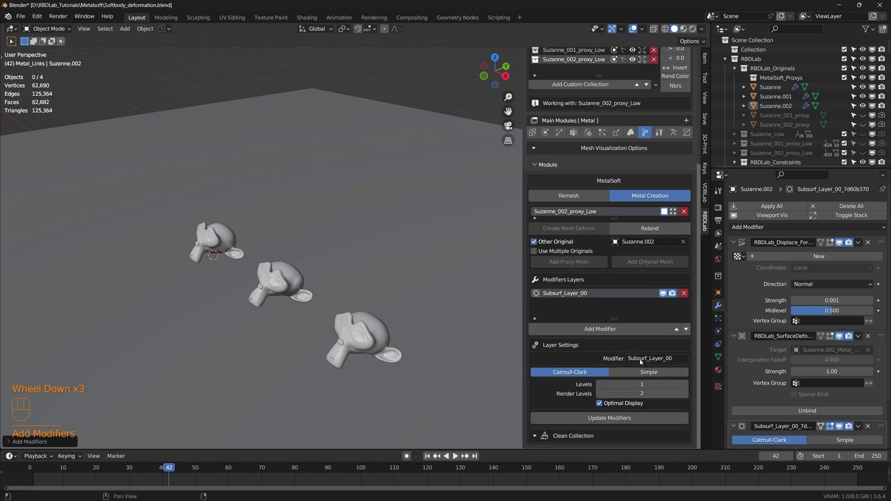
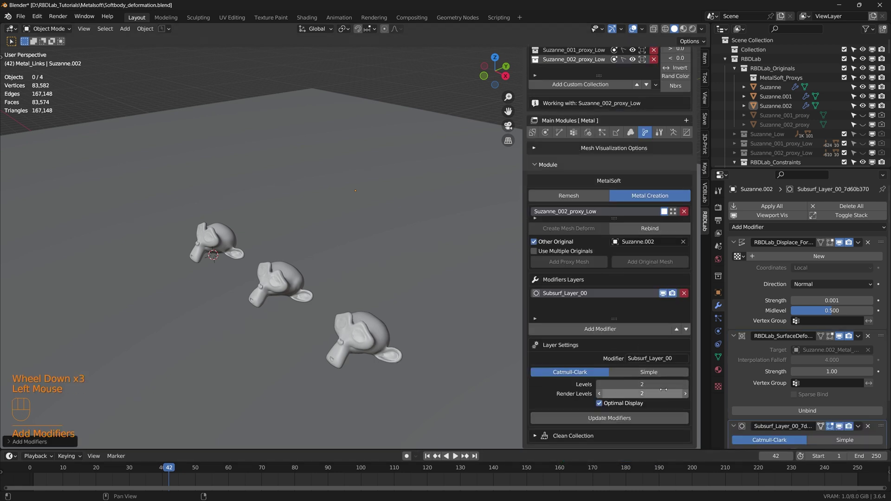
{"action": "left_click", "coordinate": [627, 421]}
{"action": "left_click_drag", "start_coordinate": [403, 363], "coordinate": [390, 212]}
{"action": "key", "text": "space"}
{"action": "left_click", "coordinate": [367, 309]}
{"action": "middle_click", "coordinate": [366, 310]}
{"action": "scroll", "scroll_direction": "down", "scroll_amount": 3}
{"action": "key", "text": "space"}
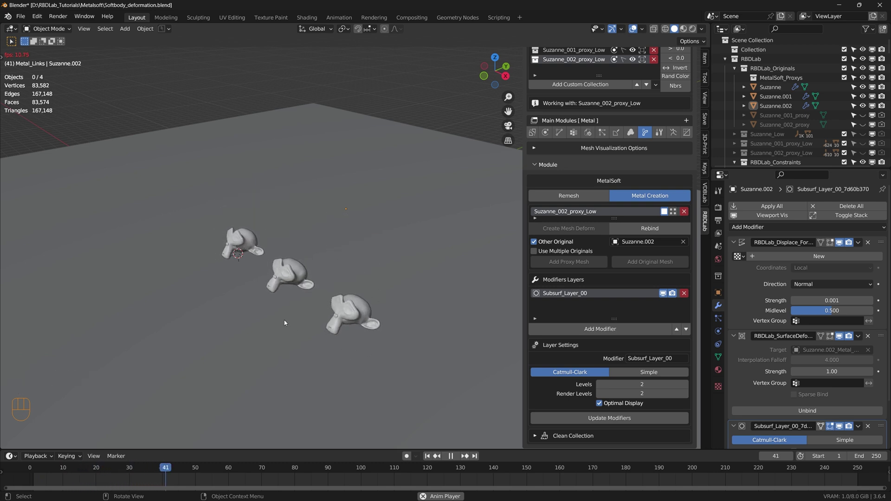
Rewind to the first frame and replay the crumpling of the three smooth Suzannes
{"action": "key", "text": "space"}
{"action": "scroll", "scroll_direction": "up", "scroll_amount": 3}
{"action": "left_click_drag", "start_coordinate": [290, 304], "coordinate": [297, 306]}
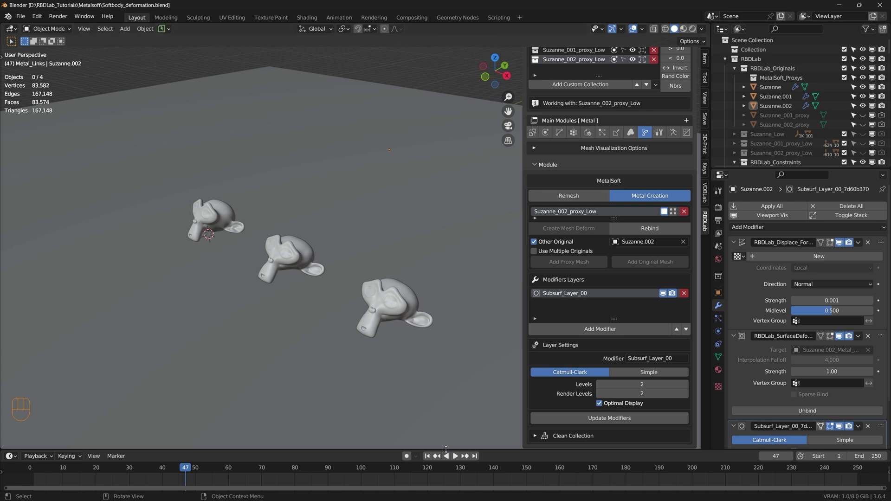
{"action": "left_click", "coordinate": [431, 458]}
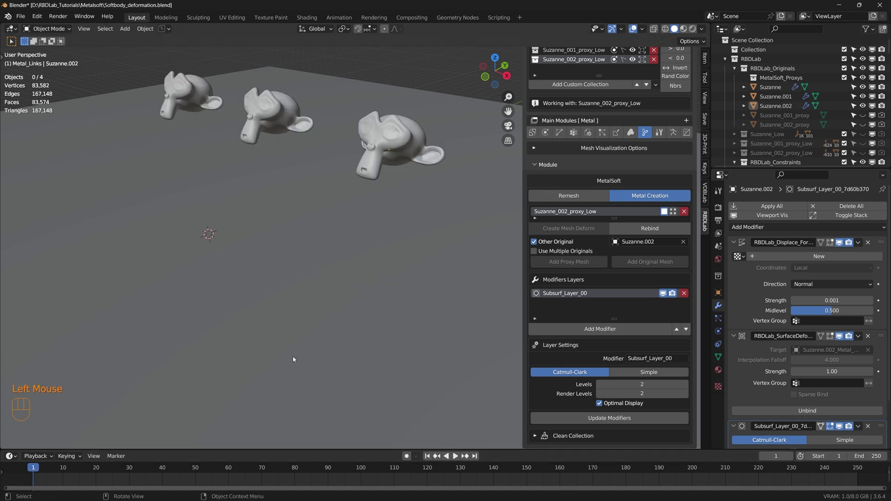
{"action": "key", "text": "space"}
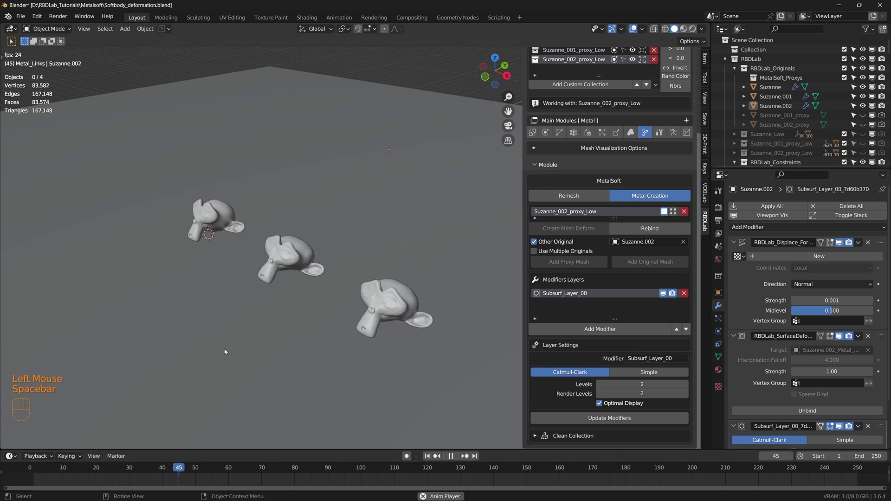
{"action": "key", "text": "space"}
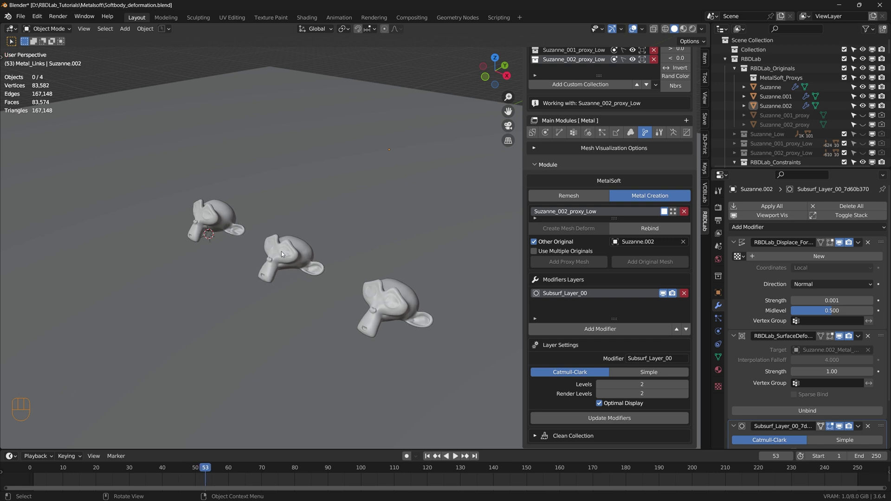
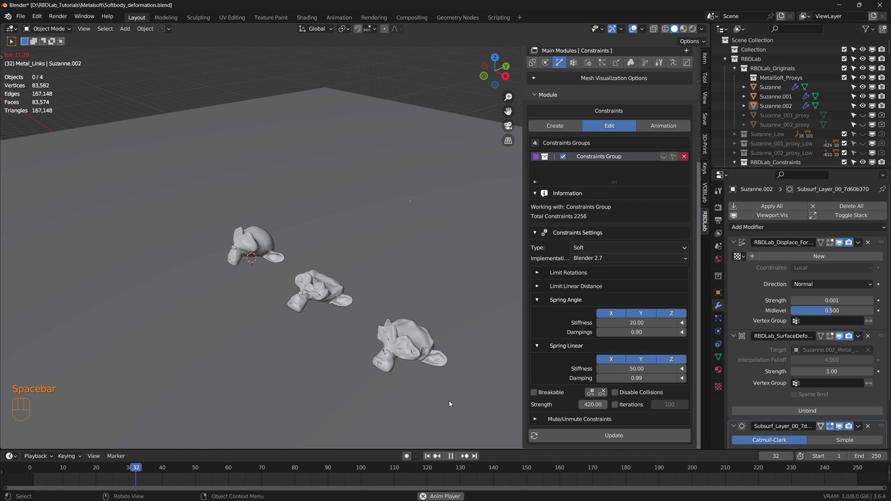
Rewind and replay the simulation while framing the Suzannes more closely
{"action": "key", "text": "space"}
{"action": "left_click", "coordinate": [429, 460]}
{"action": "key", "text": "space"}
{"action": "middle_click", "coordinate": [381, 320]}
{"action": "scroll", "scroll_direction": "up", "scroll_amount": 3}
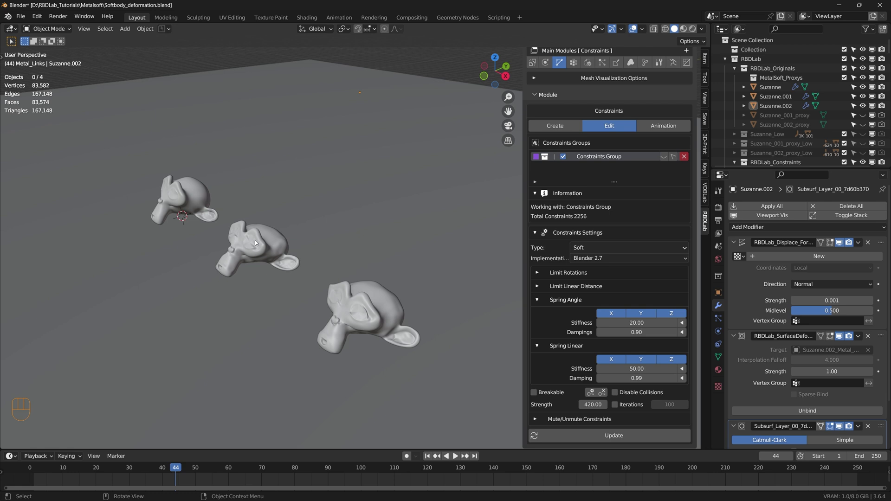
{"action": "scroll", "scroll_direction": "up", "scroll_amount": 3}
{"action": "scroll", "scroll_direction": "down", "scroll_amount": 3}
{"action": "left_click_drag", "start_coordinate": [431, 356], "coordinate": [408, 321]}
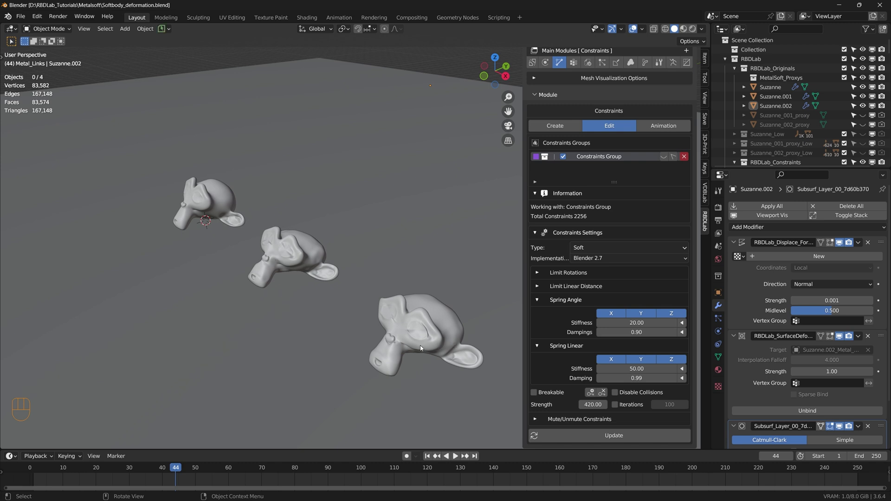
Set linear spring stiffness to 100, select RBDLab_Ground and save as Softbody_deformation_complete.blend
{"action": "left_click", "coordinate": [337, 321]}
{"action": "key", "text": "space"}
{"action": "key", "text": "space"}
{"action": "left_click", "coordinate": [428, 459]}
{"action": "key", "text": "space"}
Insert a Location keyframe on the ground plane at frame 60
{"action": "key", "text": "space"}
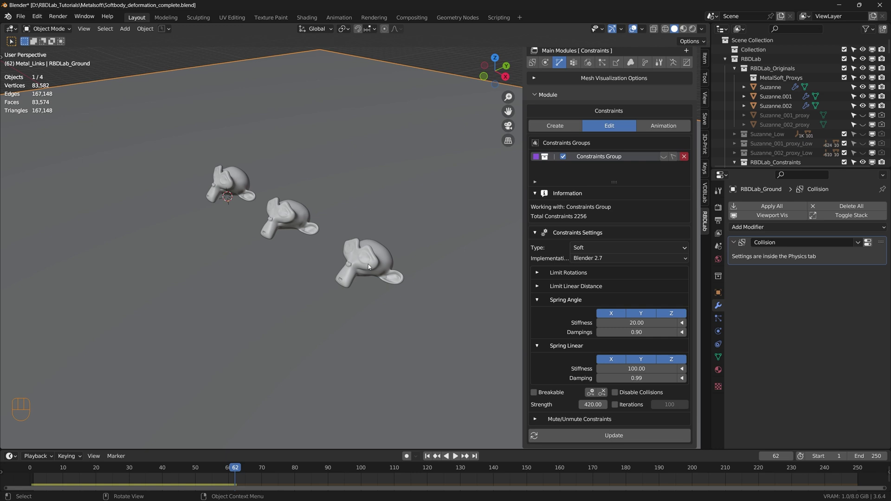
{"action": "scroll", "scroll_direction": "down", "scroll_amount": 3}
{"action": "left_click_drag", "start_coordinate": [381, 382], "coordinate": [376, 336]}
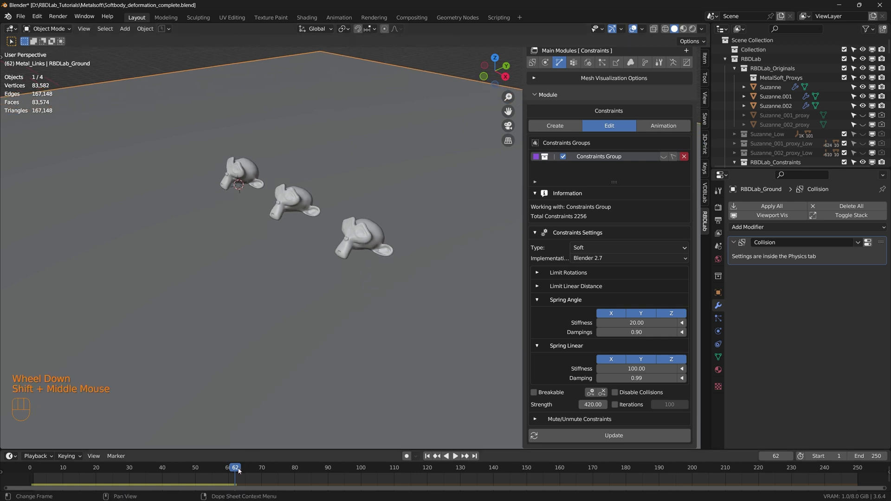
{"action": "left_click", "coordinate": [232, 474]}
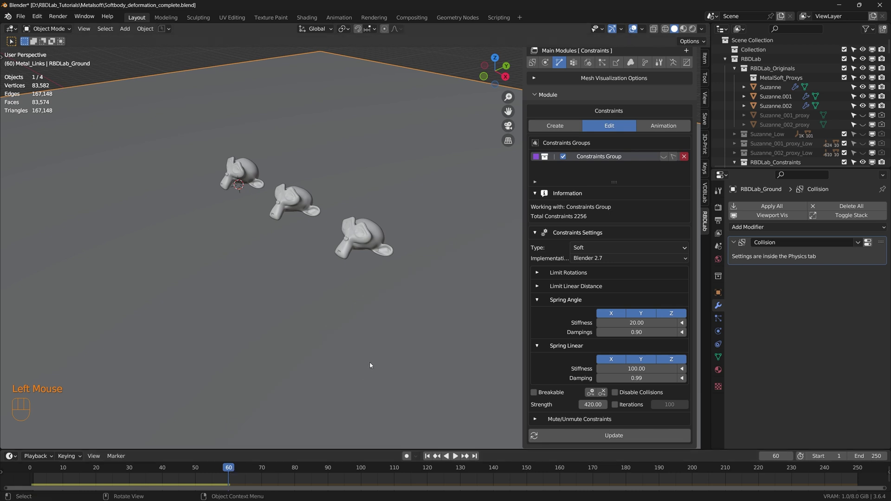
{"action": "key", "text": "i"}
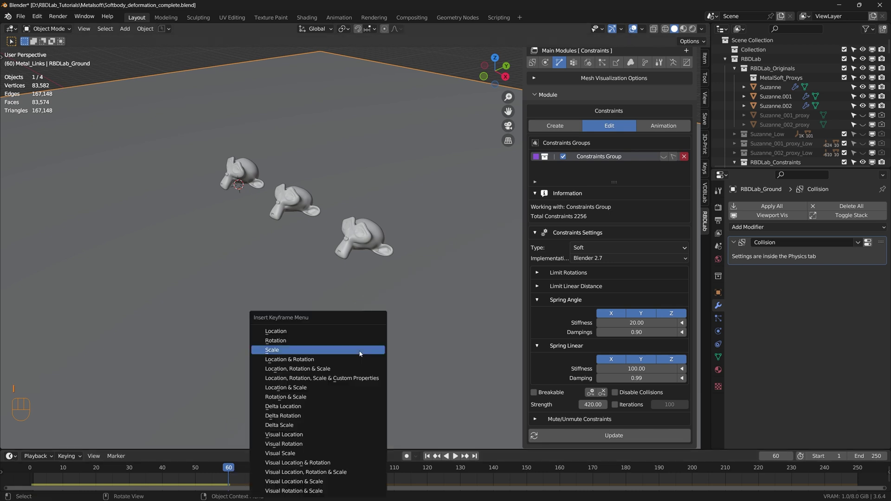
{"action": "middle_click", "coordinate": [388, 367]}
{"action": "scroll", "scroll_direction": "down", "scroll_amount": 3}
{"action": "left_click", "coordinate": [363, 456]}
Show the ground's X Location curve in an enlarged Graph Editor
{"action": "key", "text": "n"}
{"action": "left_click_drag", "start_coordinate": [15, 346], "coordinate": [139, 391]}
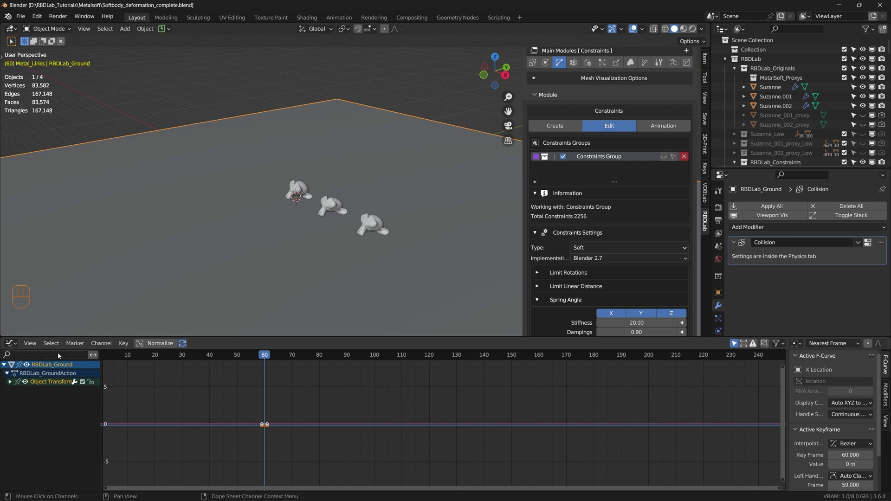
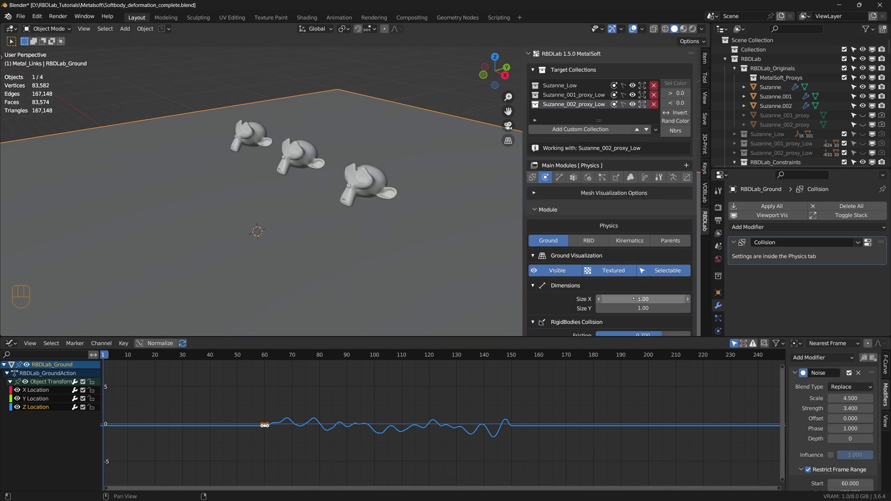
Enable Animated on RBDLab_Ground's rigid body and start playback
{"action": "left_click", "coordinate": [724, 332]}
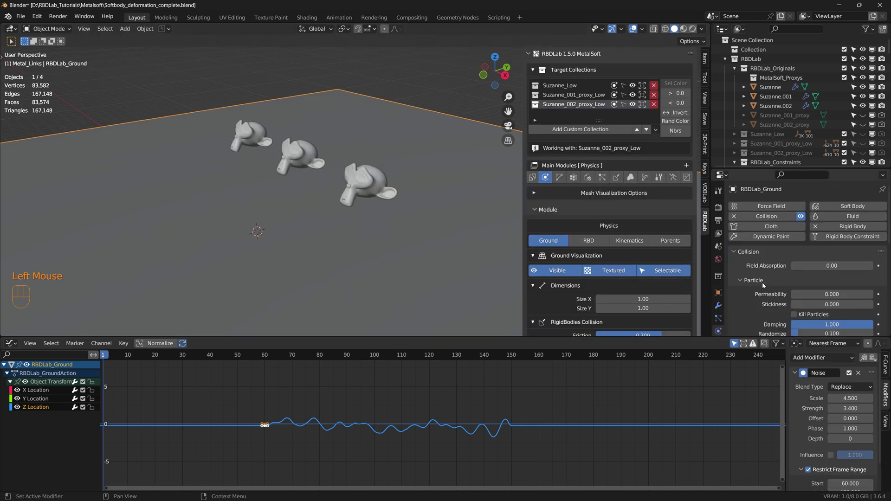
{"action": "scroll", "scroll_direction": "down", "scroll_amount": 3}
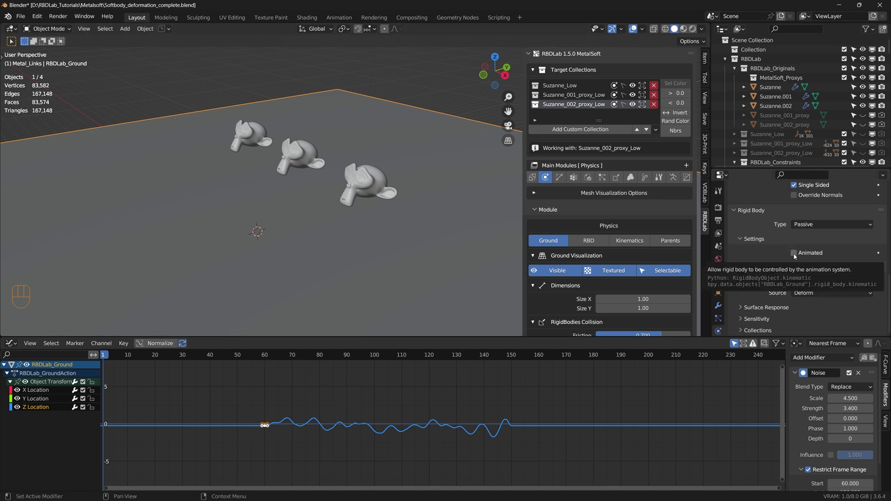
{"action": "left_click", "coordinate": [797, 256]}
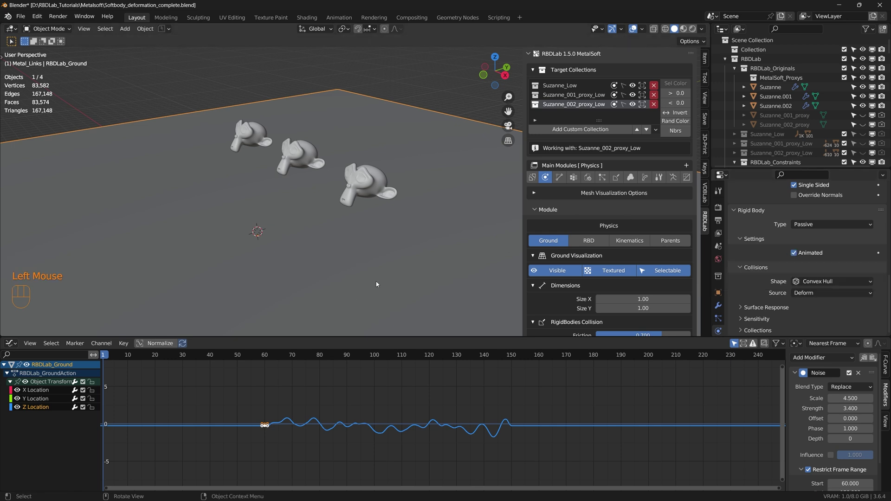
{"action": "key", "text": "space"}
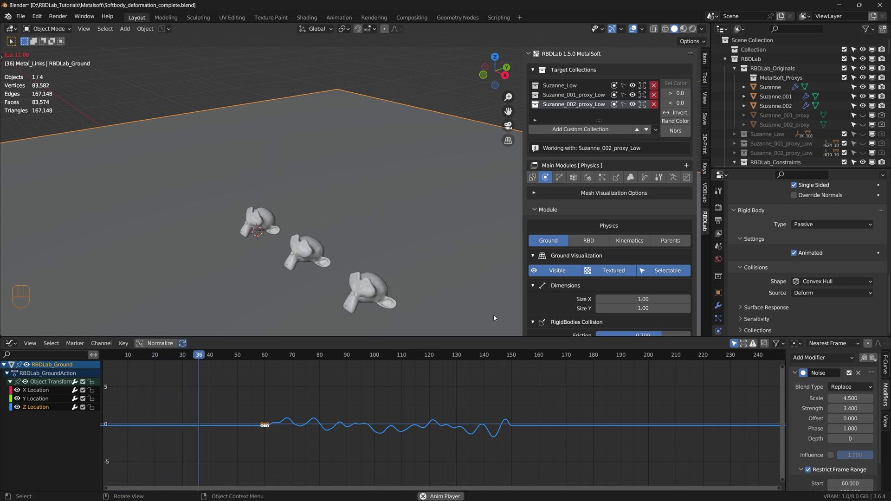
{"action": "left_click_drag", "start_coordinate": [484, 317], "coordinate": [485, 307]}
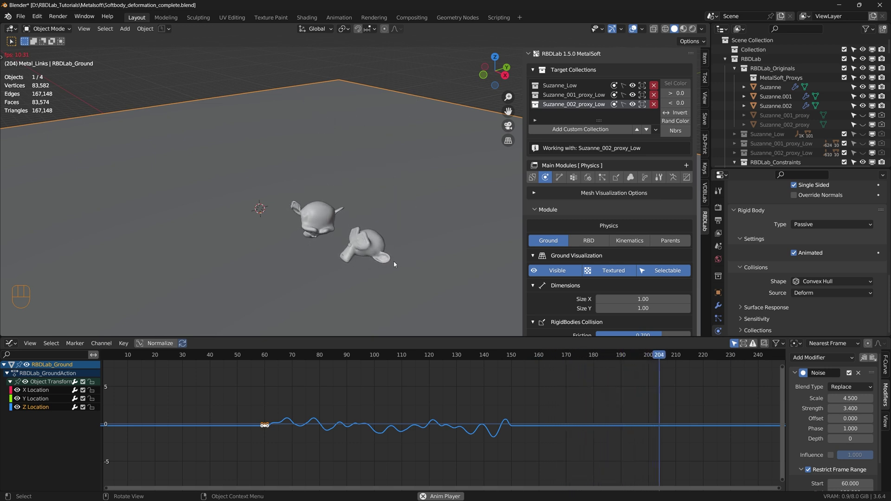
{"action": "key", "text": "space"}
{"action": "scroll", "scroll_direction": "down", "scroll_amount": 3}
{"action": "key", "text": "space"}
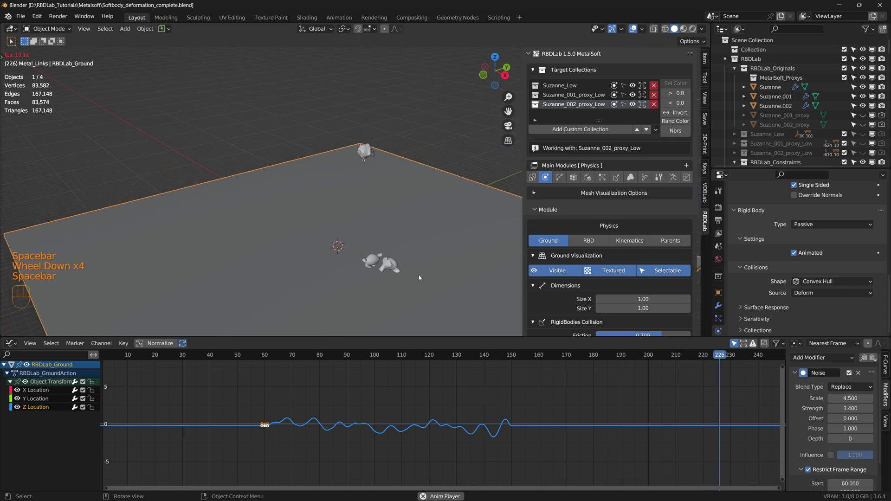
{"action": "scroll", "scroll_direction": "up", "scroll_amount": 3}
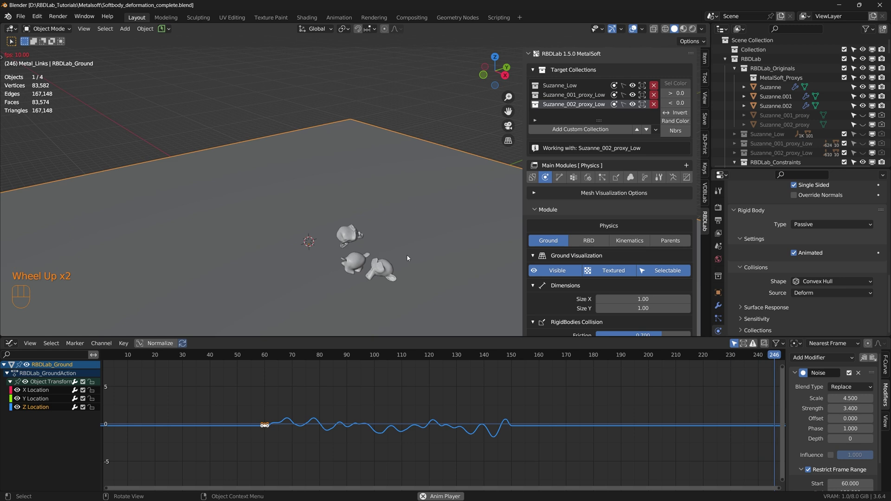
Set spring angular stiffness 100 and linear stiffness 500 in the constraint settings, then replay
{"action": "left_click", "coordinate": [561, 178]}
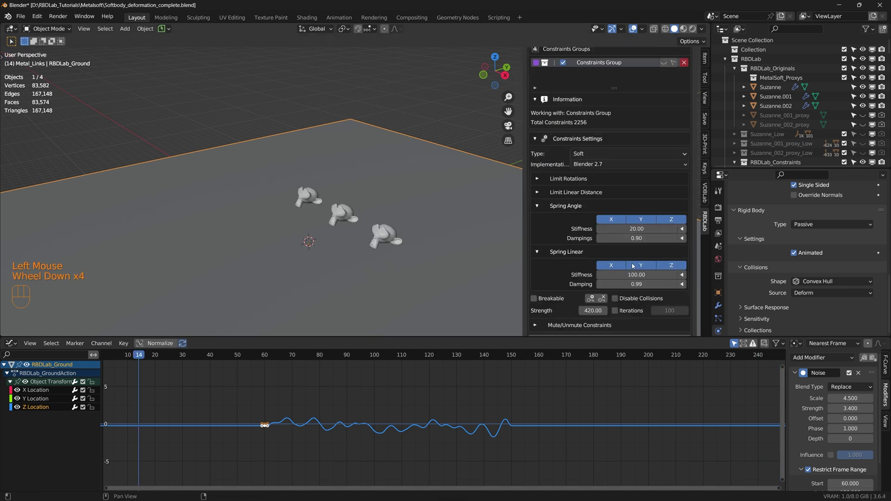
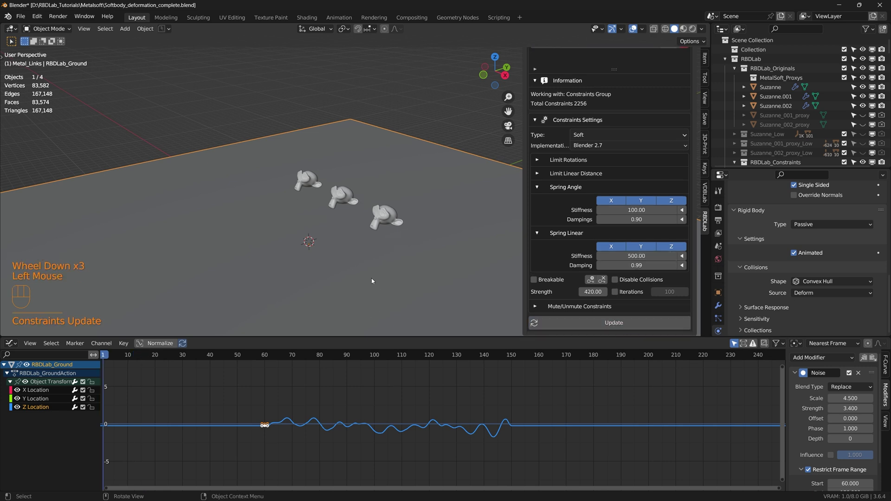
{"action": "key", "text": "space"}
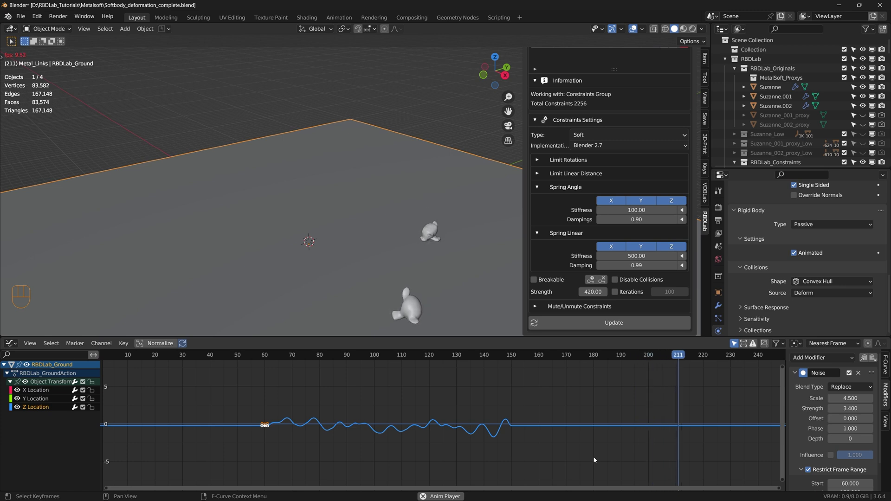
Lower the ground's Noise modifier strength to 2.2 and replay the shaking simulation
{"action": "left_click", "coordinate": [416, 334]}
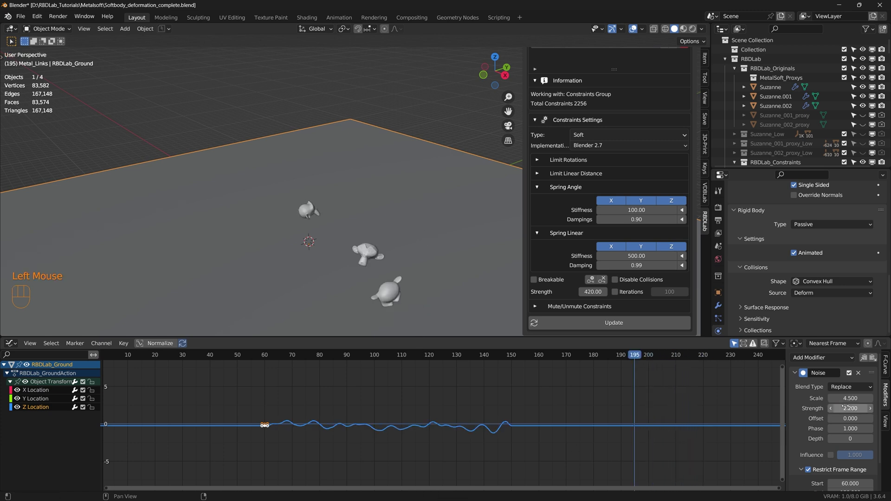
{"action": "left_click", "coordinate": [625, 359]}
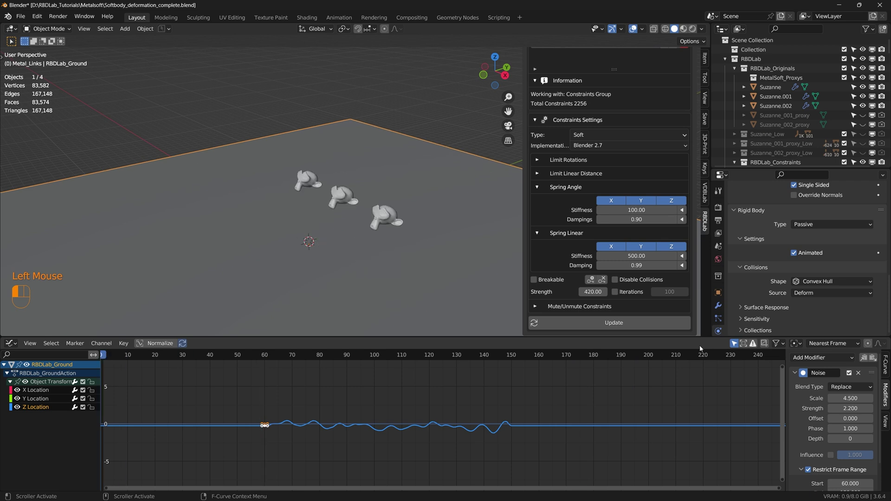
{"action": "key", "text": "space"}
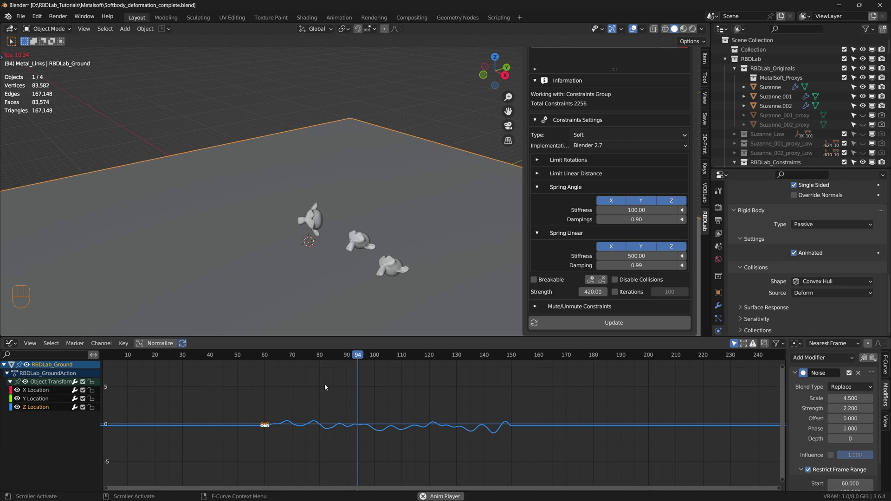
{"action": "scroll", "scroll_direction": "up", "scroll_amount": 3}
{"action": "scroll", "scroll_direction": "up", "scroll_amount": 3}
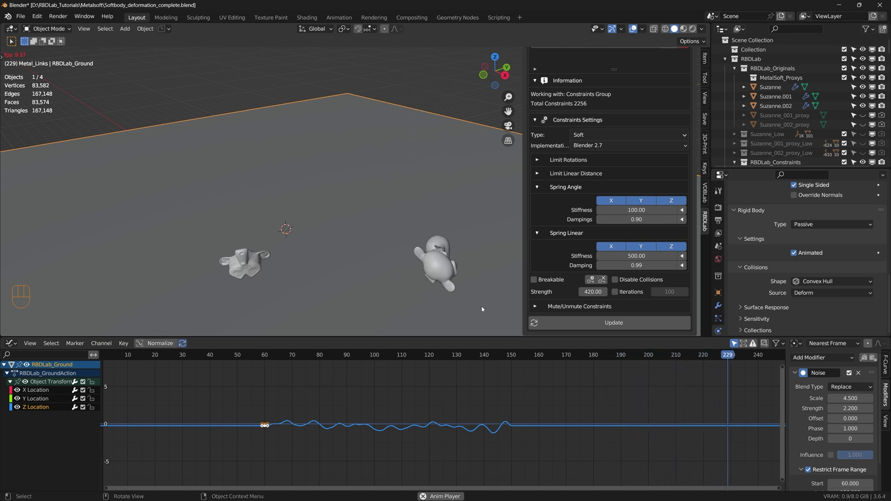
{"action": "key", "text": "space"}
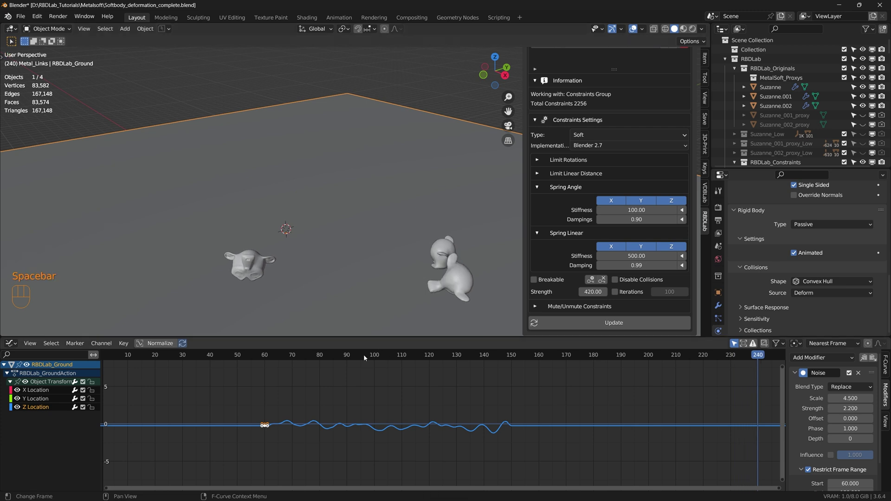
Switch the lower Graph Editor back to the Timeline
{"action": "left_click_drag", "start_coordinate": [13, 347], "coordinate": [130, 379]}
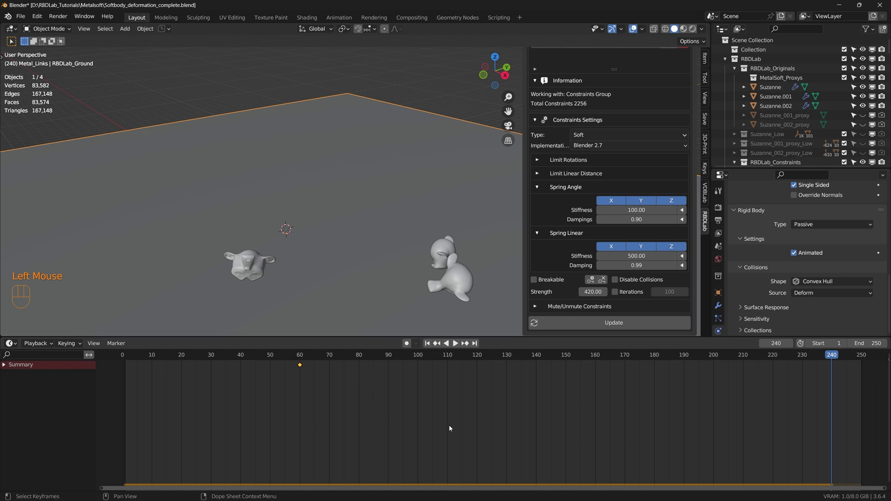